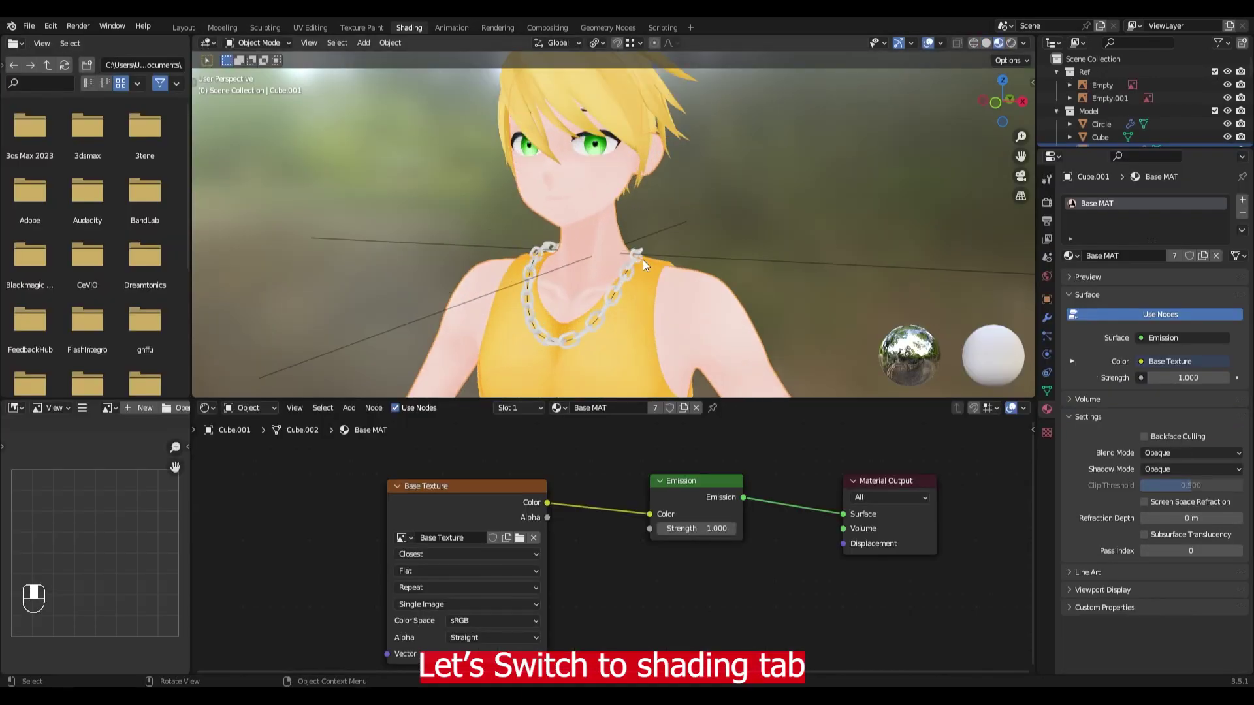
# Rearrange the Base MAT nodes to clear space below the texture-to-emission chain
pyautogui.middleClick(656, 175)
pyautogui.moveTo(650, 205); pyautogui.dragTo(991, 46)
pyautogui.click(991, 47)
pyautogui.moveTo(991, 46); pyautogui.dragTo(620, 181)
pyautogui.click(620, 181)
pyautogui.moveTo(620, 181); pyautogui.dragTo(589, 494)
pyautogui.click(590, 493)
pyautogui.moveTo(590, 494); pyautogui.dragTo(619, 234)
pyautogui.click(620, 234)
pyautogui.moveTo(619, 240); pyautogui.dragTo(1008, 43)
pyautogui.click(1009, 44)
pyautogui.click(613, 519)
# Add Diffuse BSDF, Shader to RGB and ColorRamp nodes via the Shift+A search
pyautogui.press('shift+a')
pyautogui.press('f')
pyautogui.press('shift+a')
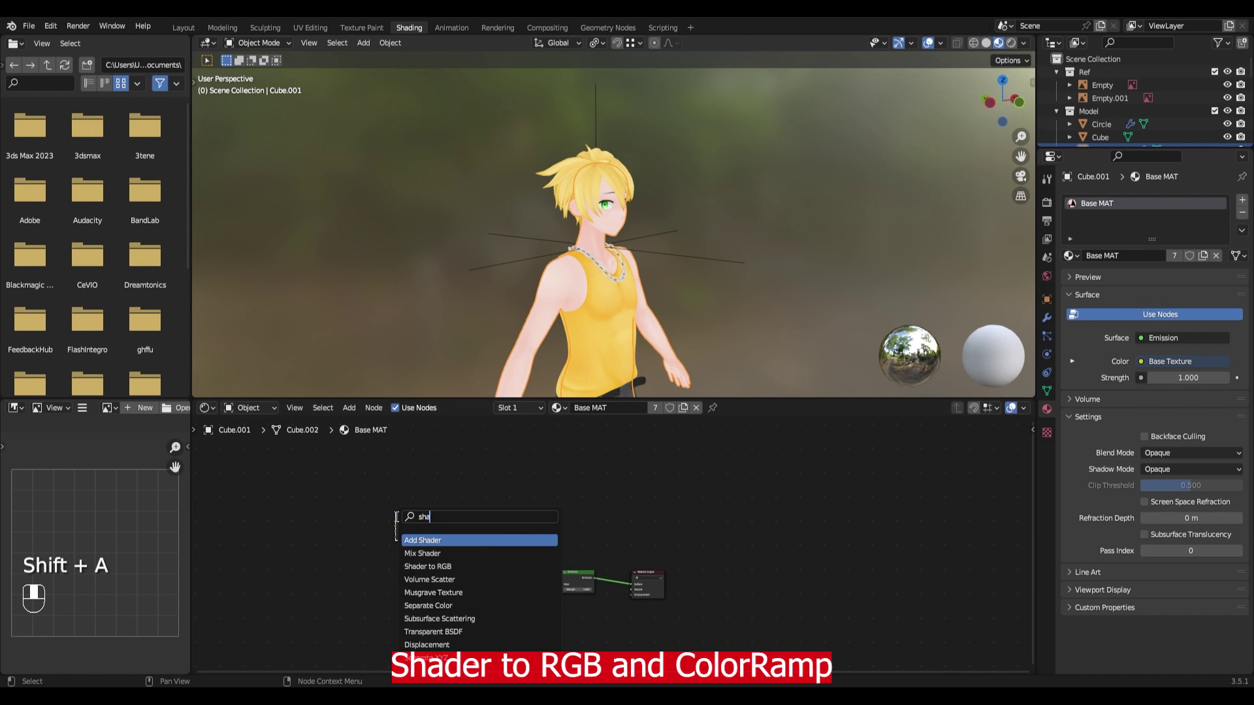
pyautogui.press('Down')
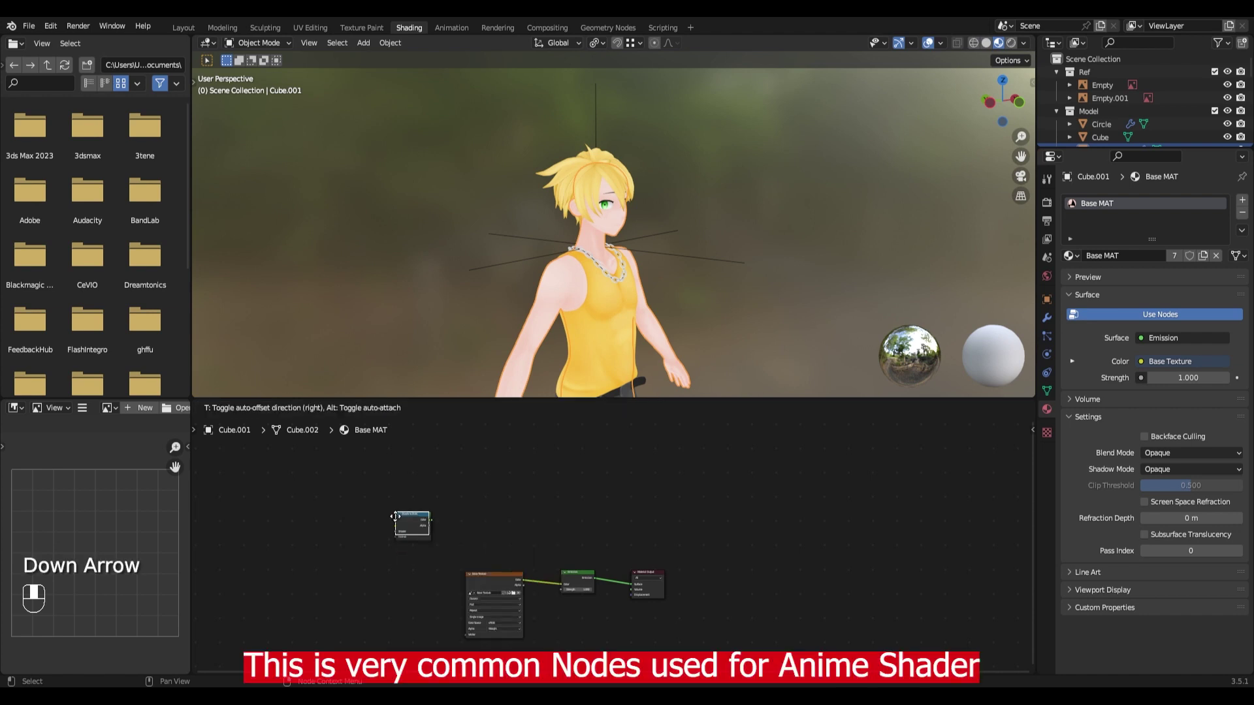
pyautogui.press('shift+a')
# Link Diffuse into Shader to RGB into the ColorRamp and push its stops together for a hard black/white edge
pyautogui.moveTo(471, 521); pyautogui.dragTo(368, 514)
pyautogui.moveTo(367, 514); pyautogui.dragTo(531, 501)
pyautogui.moveTo(545, 513); pyautogui.dragTo(668, 558)
pyautogui.press('KP_Decimal')
pyautogui.moveTo(669, 559); pyautogui.dragTo(742, 618)
pyautogui.press('shift+a')
# Insert a Mix node set to Multiply after the Base Texture to darken a copy of it
pyautogui.moveTo(742, 618); pyautogui.dragTo(597, 547)
pyautogui.moveTo(596, 547); pyautogui.dragTo(439, 529)
pyautogui.middleClick(439, 529)
pyautogui.press('shift+a')
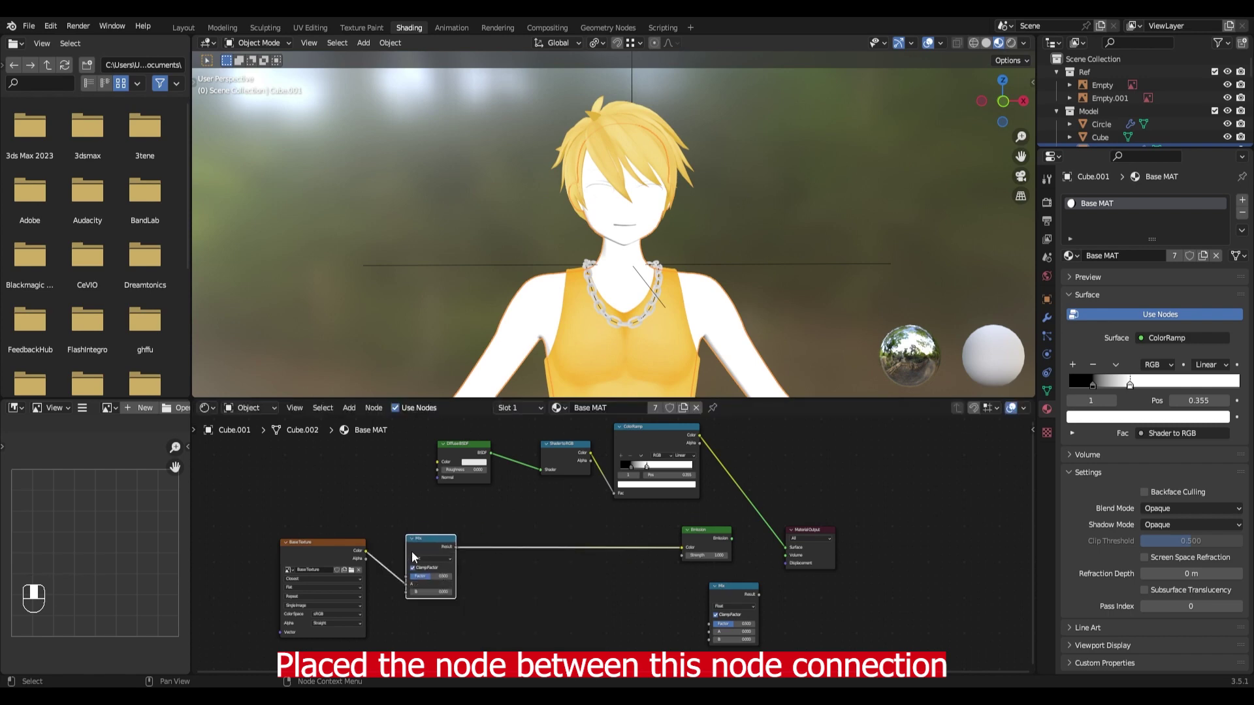
pyautogui.moveTo(426, 562); pyautogui.dragTo(349, 556)
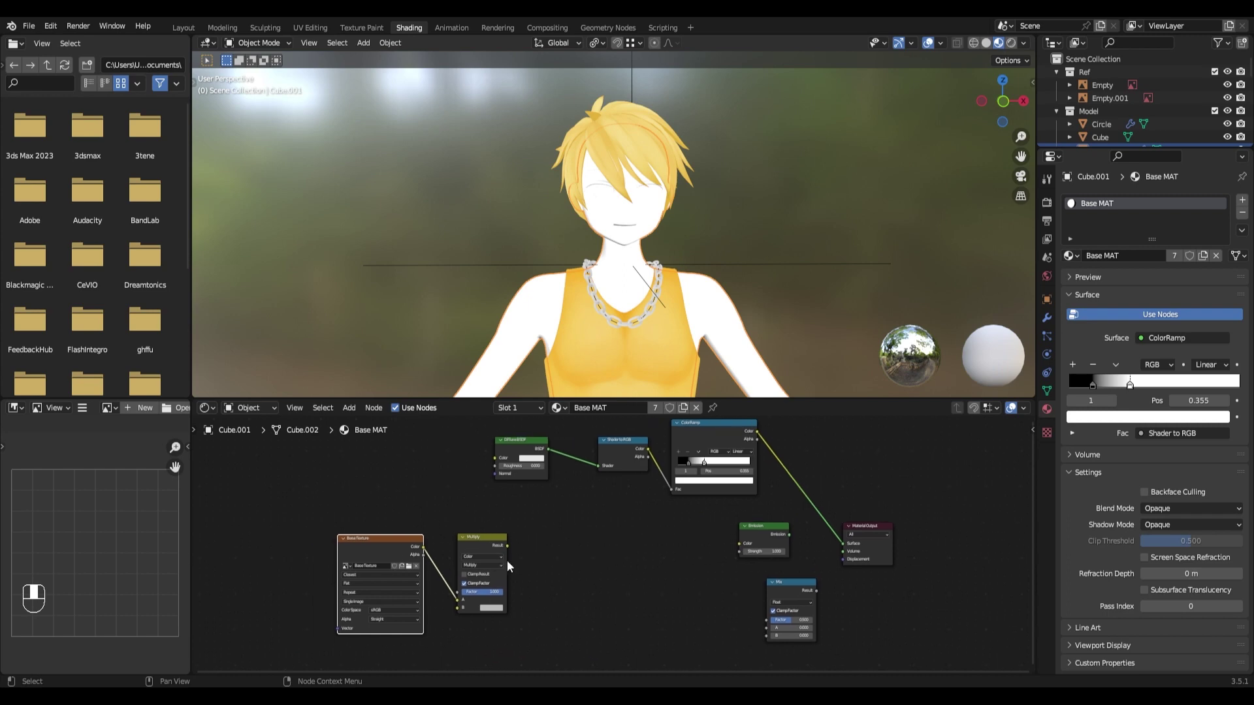
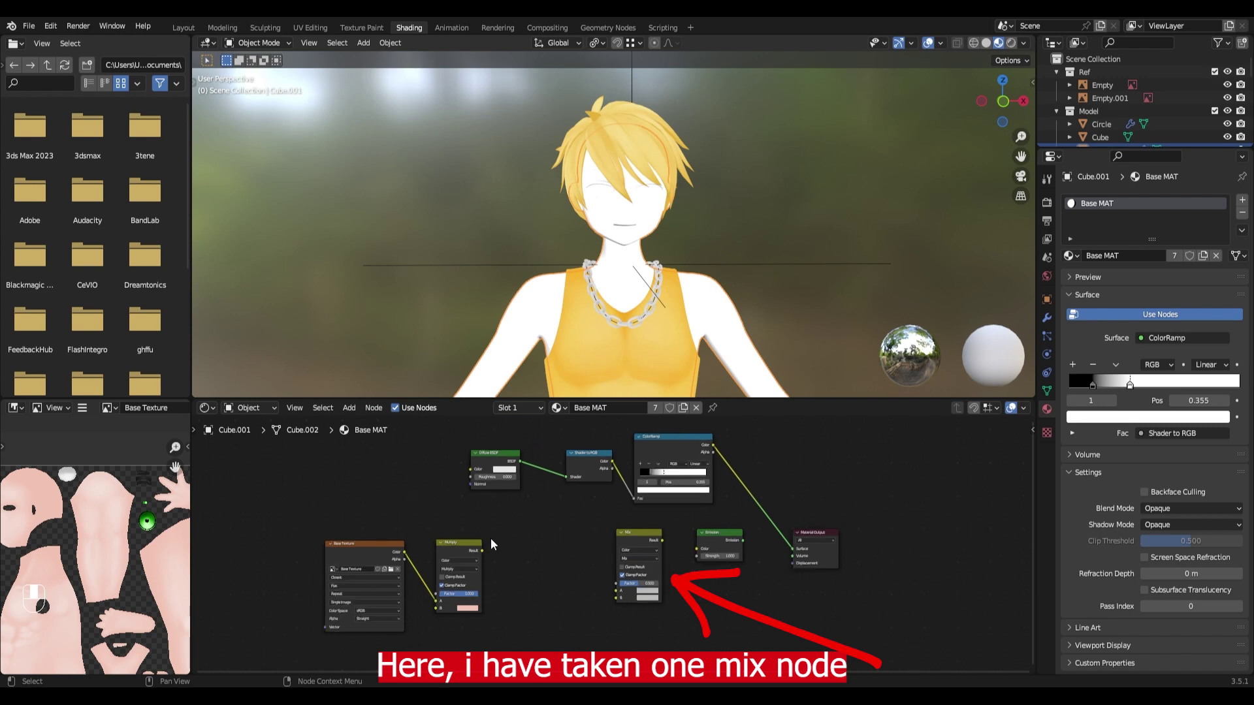
# Duplicate the Mix, feed Multiply into A, texture into B and the ColorRamp into Factor
pyautogui.doubleClick(392, 495)
pyautogui.press('shift+d')
pyautogui.moveTo(520, 593); pyautogui.dragTo(616, 491)
pyautogui.moveTo(1133, 378); pyautogui.dragTo(612, 519)
pyautogui.press('ctrl+z')
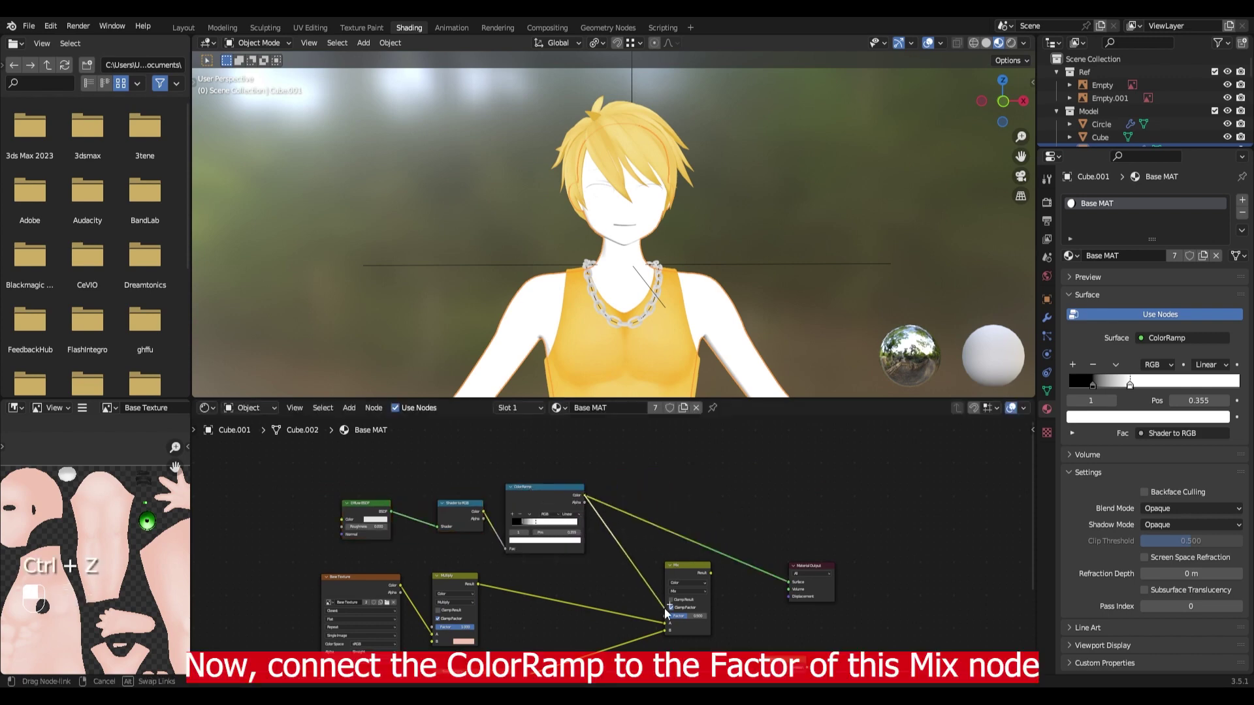
pyautogui.moveTo(699, 579); pyautogui.dragTo(734, 271)
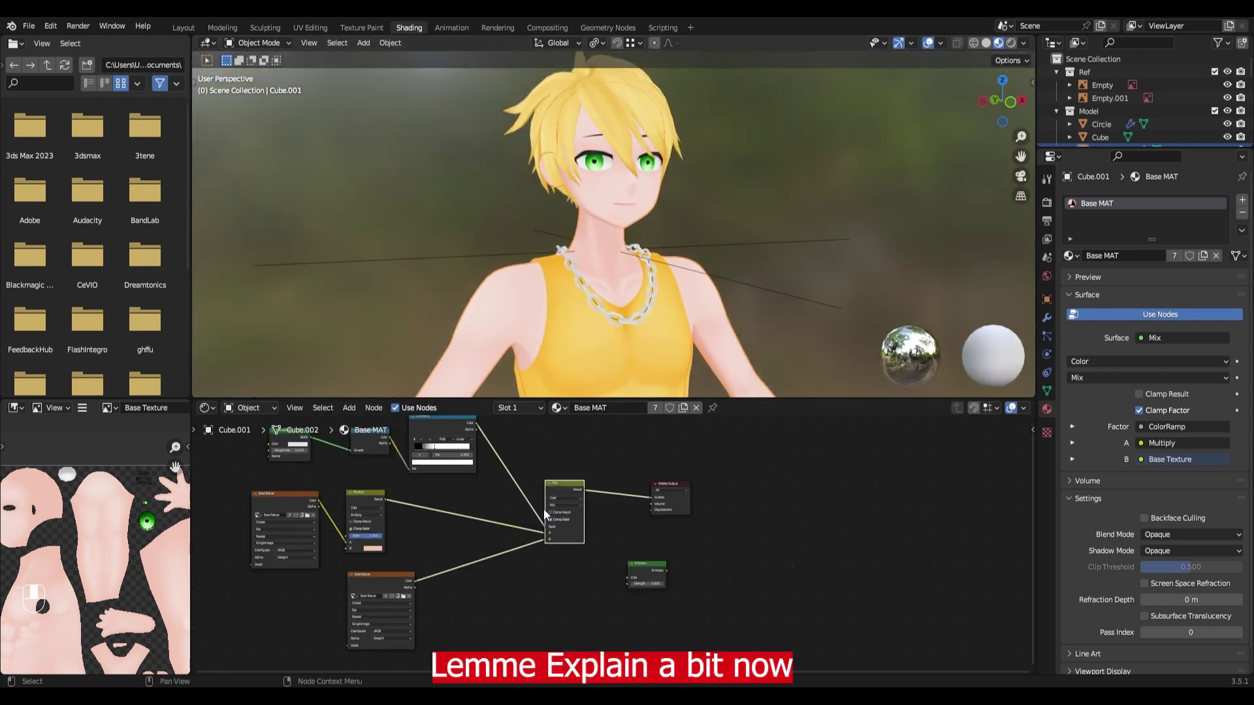
pyautogui.middleClick(550, 514)
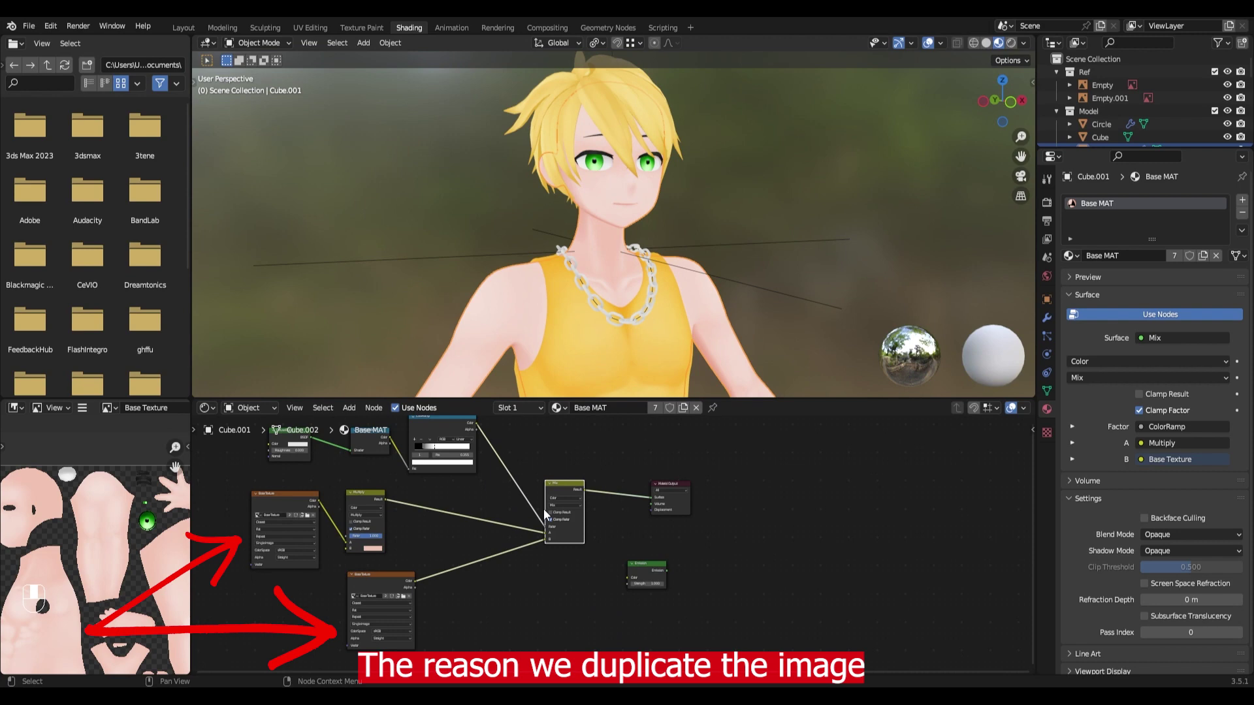
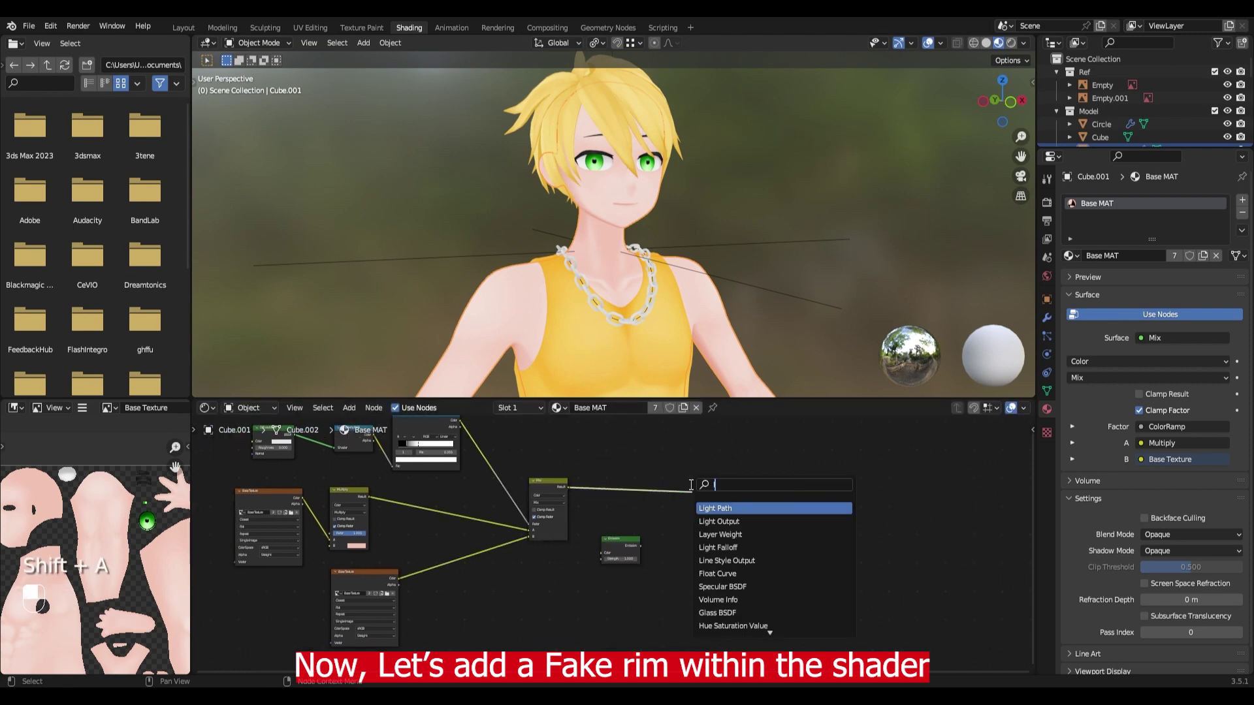
# Add Layer Weight and a Constant ColorRamp, with Fresnel driving the ramp factor as a rim mask
pyautogui.moveTo(493, 643); pyautogui.dragTo(547, 558)
pyautogui.press('shift+a')
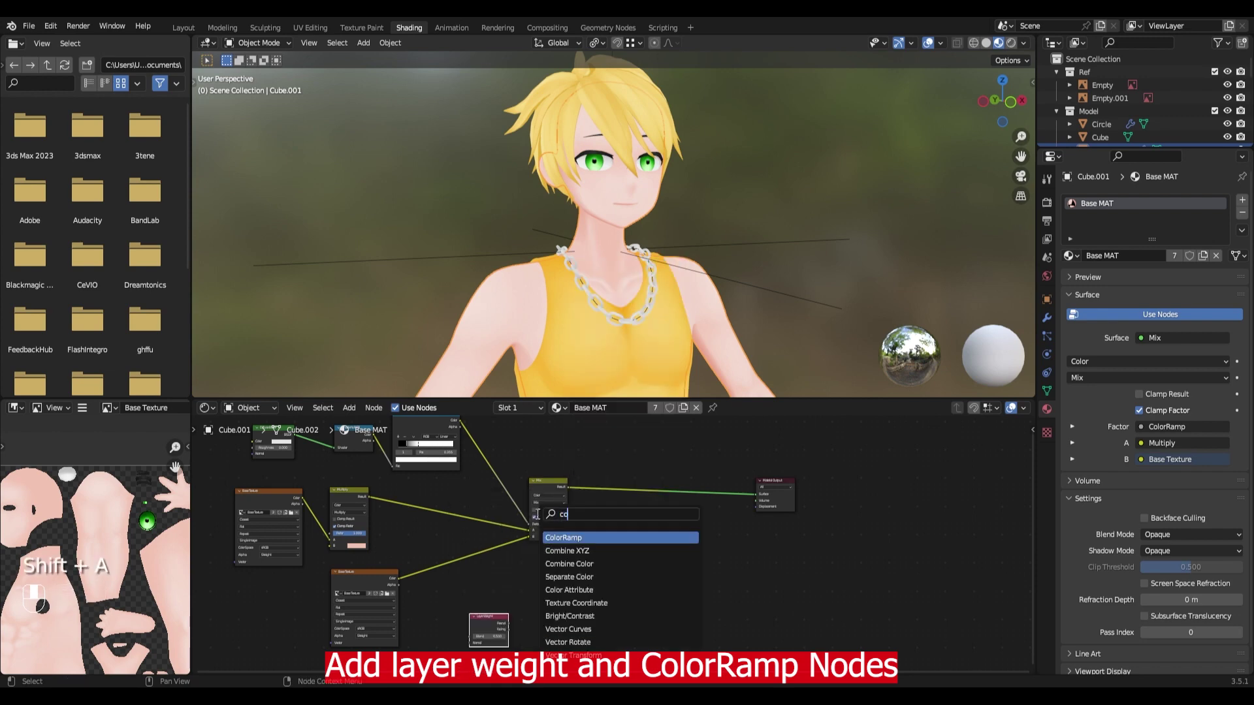
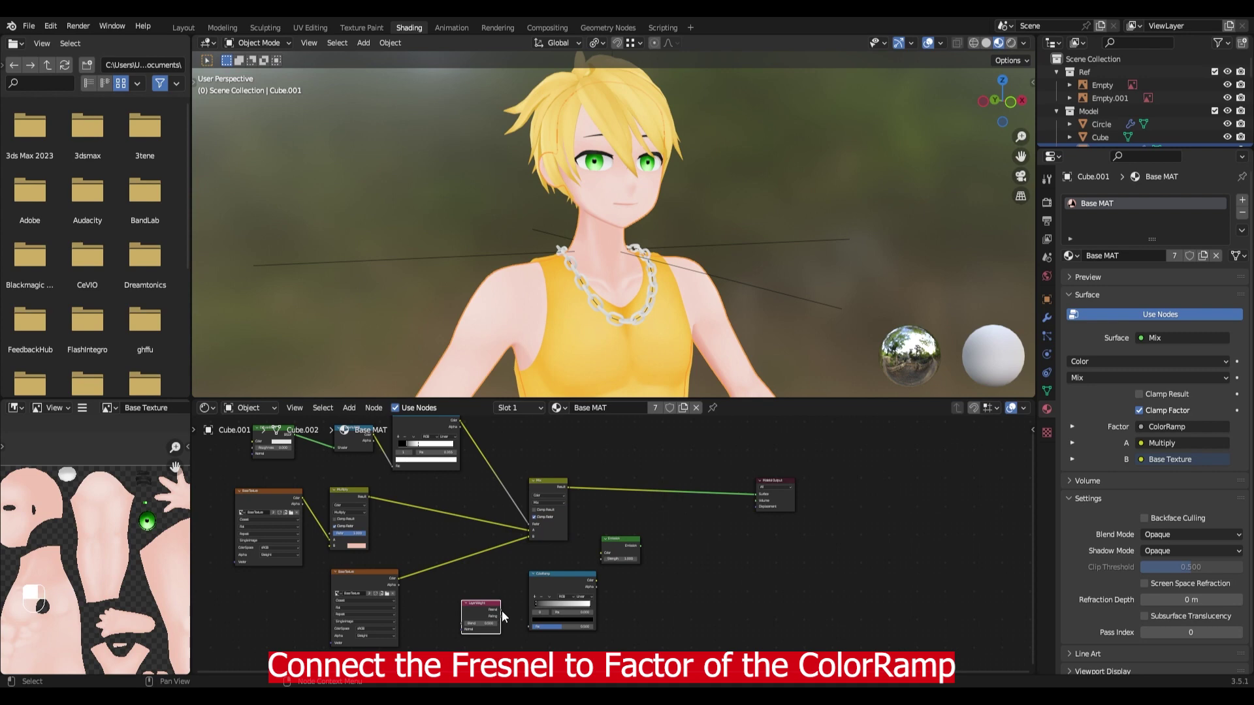
pyautogui.moveTo(572, 589); pyautogui.dragTo(596, 612)
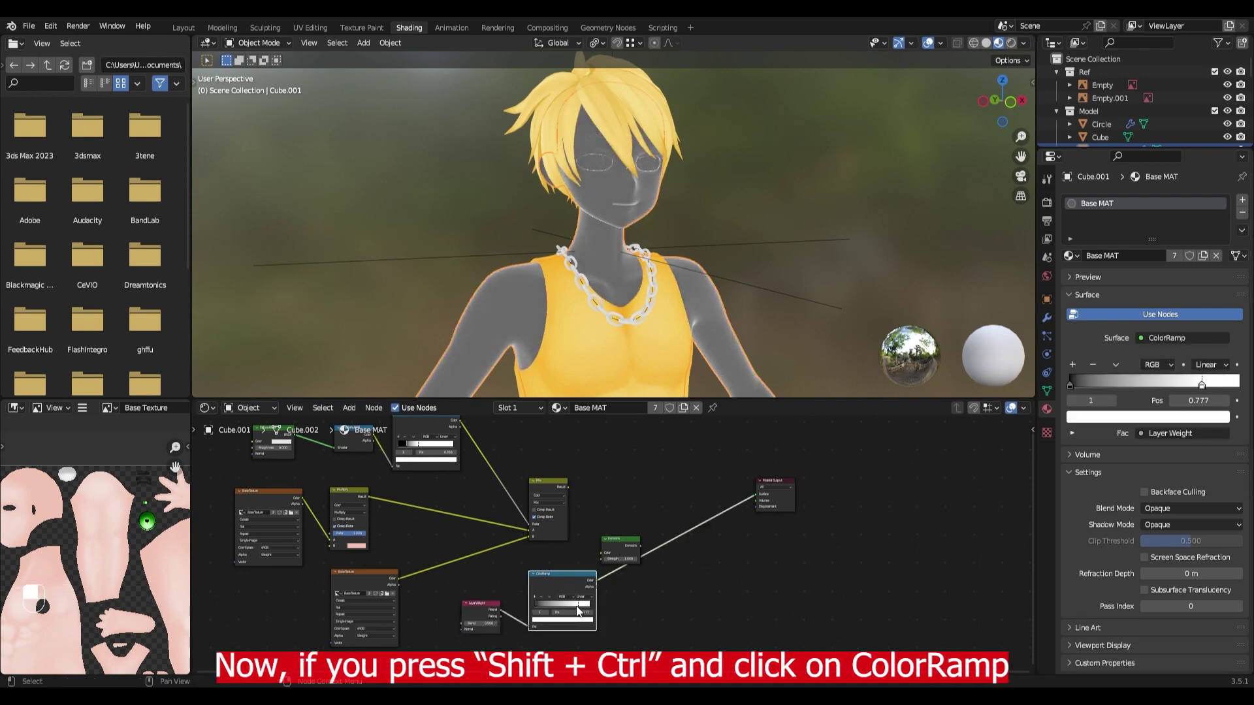
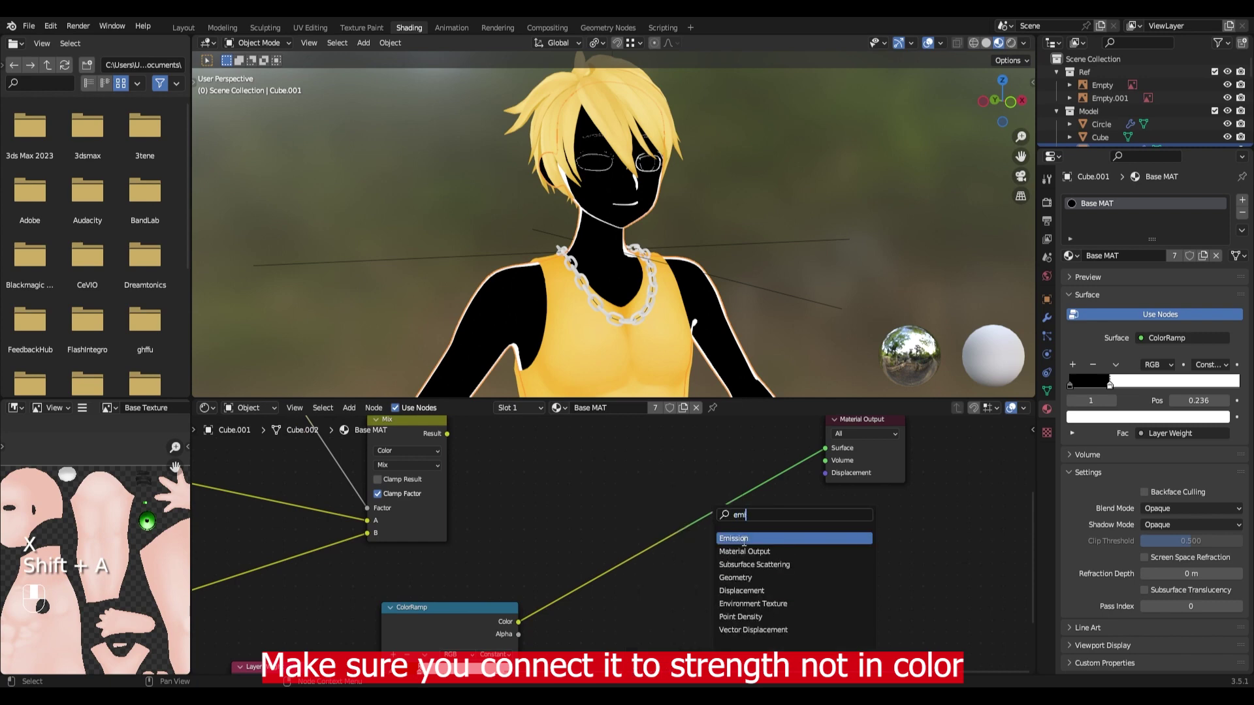
# Drive an Emission's strength from the rim ramp, pick a pale rim colour and join it via an Add Shader
pyautogui.moveTo(520, 624); pyautogui.dragTo(703, 549)
pyautogui.click(716, 565)
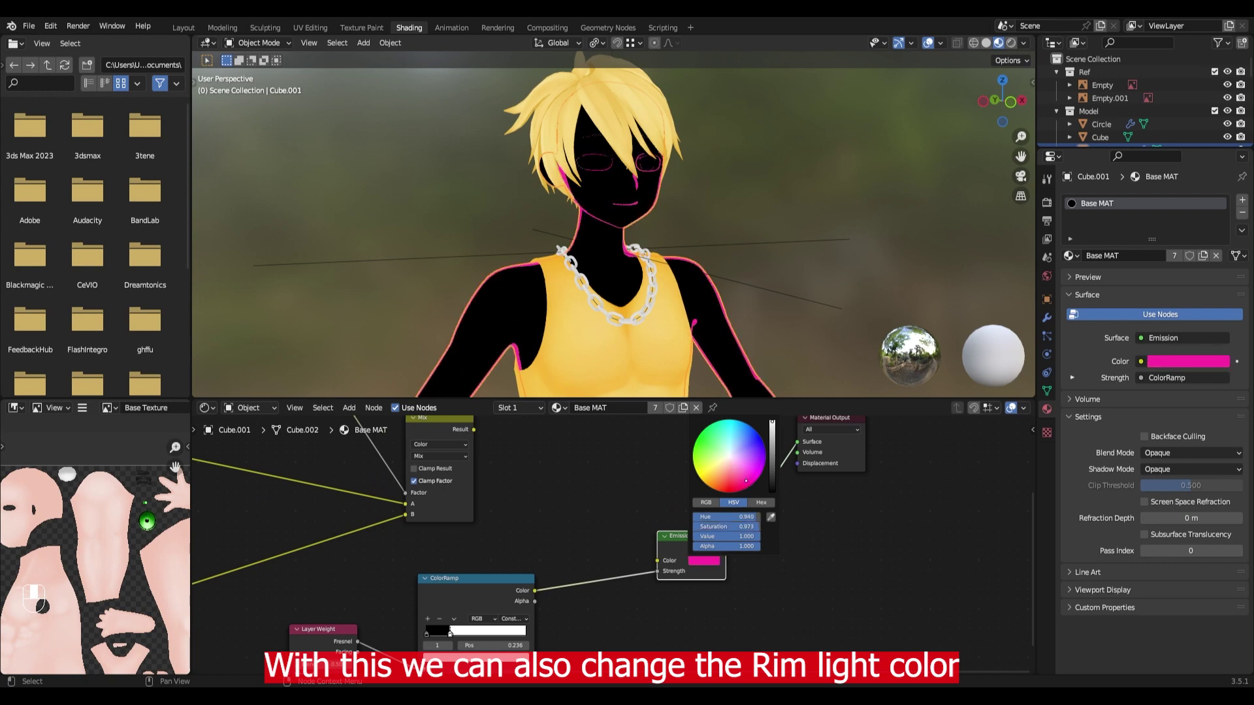
pyautogui.click(718, 564)
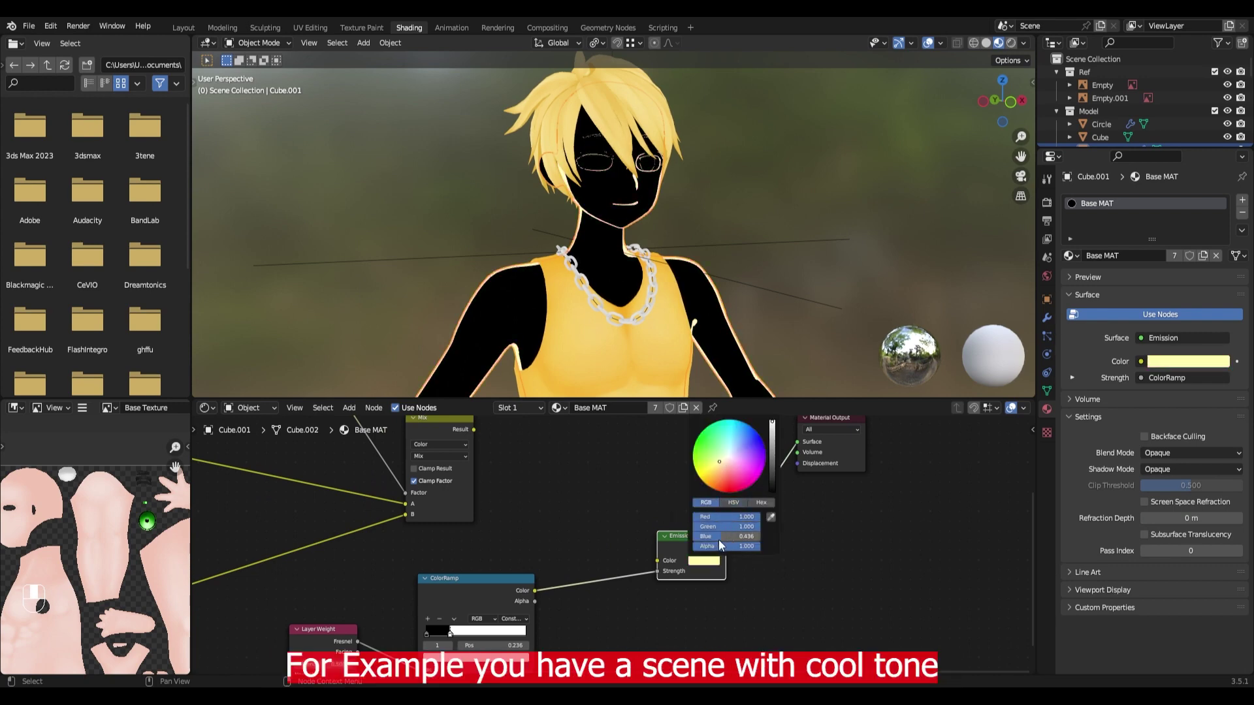
pyautogui.click(678, 548)
pyautogui.press('shift+a')
pyautogui.press('d')
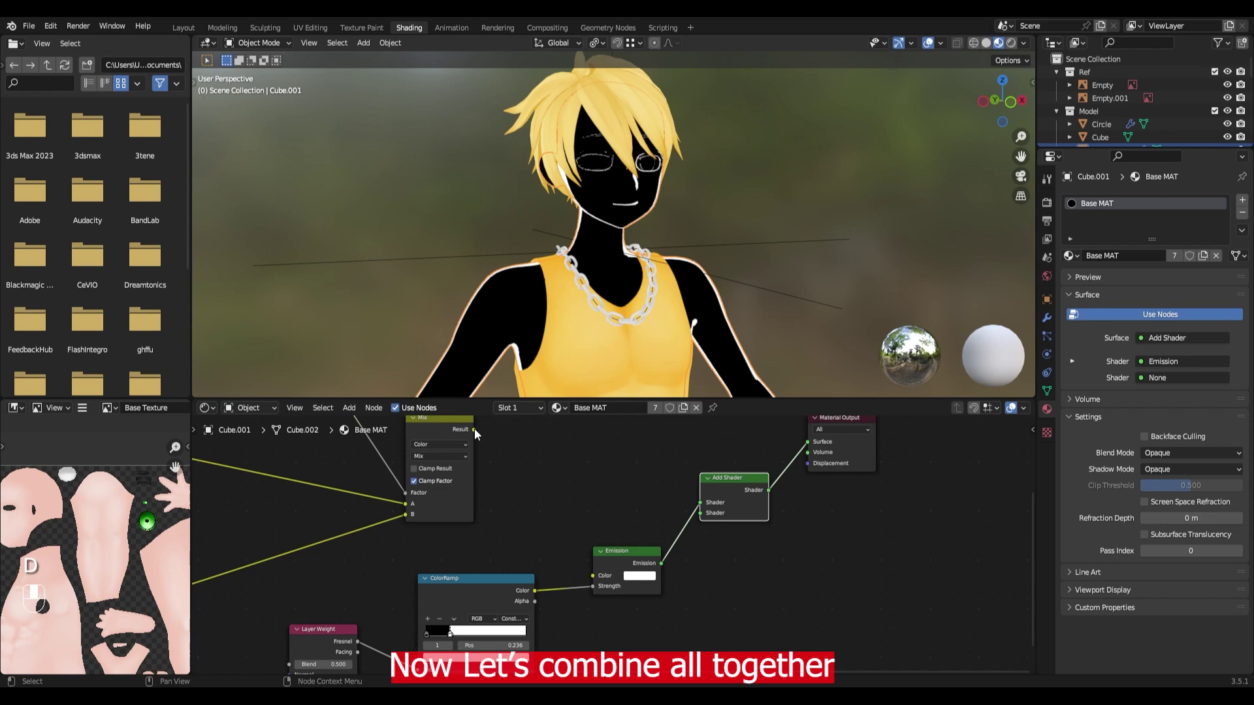
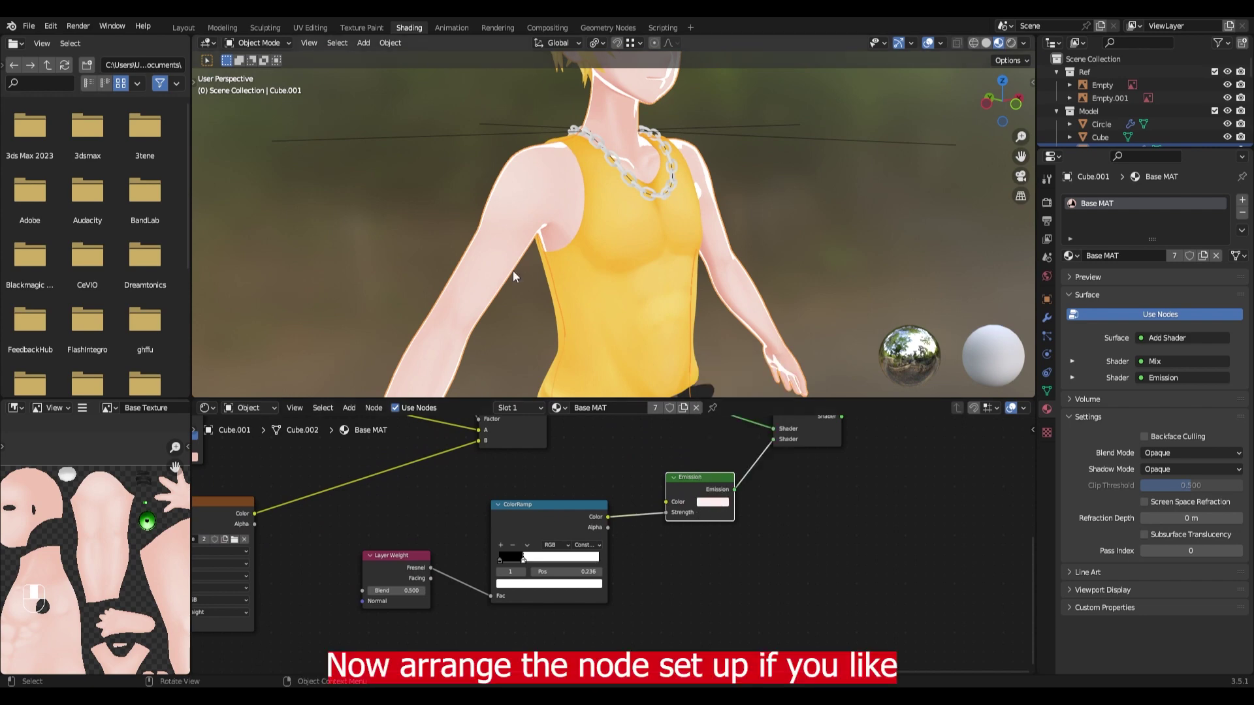
# Select the hair and copy the whole toon-and-rim node tree from Base MAT
pyautogui.click(495, 224)
pyautogui.moveTo(598, 284); pyautogui.dragTo(551, 564)
pyautogui.moveTo(551, 564); pyautogui.dragTo(405, 214)
pyautogui.press('ctrl+c')
# Paste the tree into Hair MAT and delete its old nodes, using the hair texture
pyautogui.click(708, 198)
pyautogui.moveTo(694, 546); pyautogui.dragTo(534, 557)
pyautogui.press('ctrl+v')
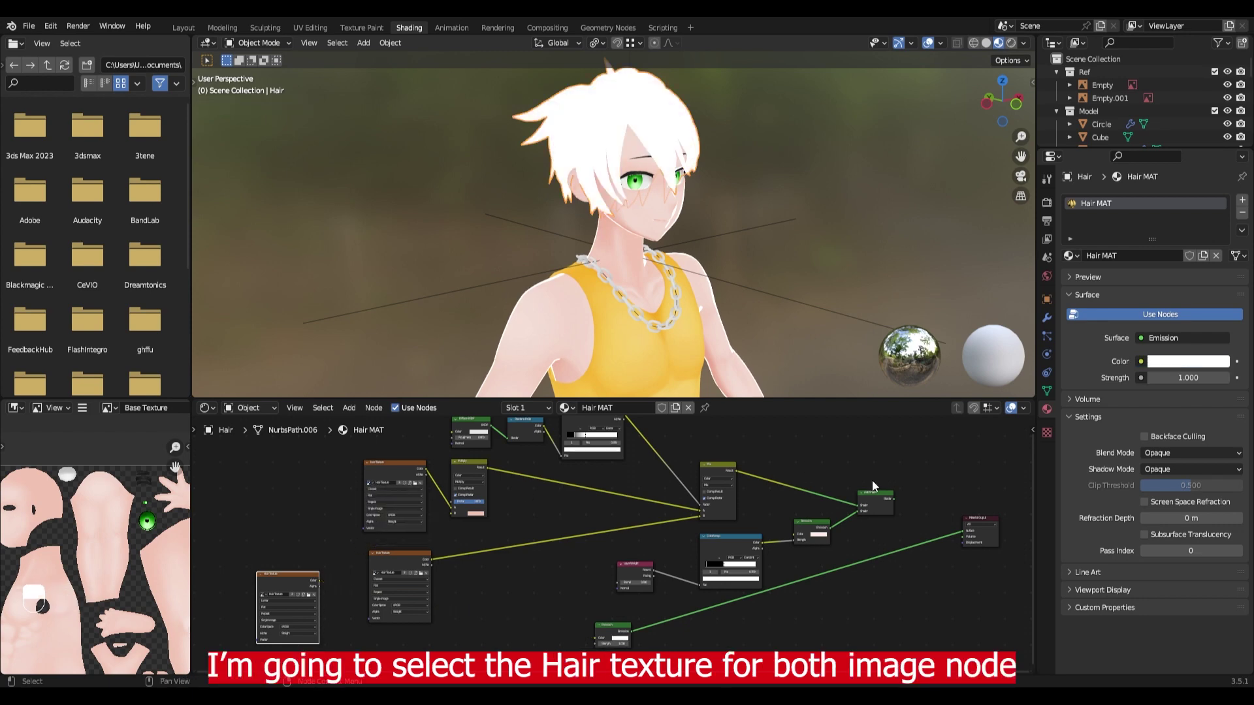
pyautogui.press('x')
pyautogui.press('x')
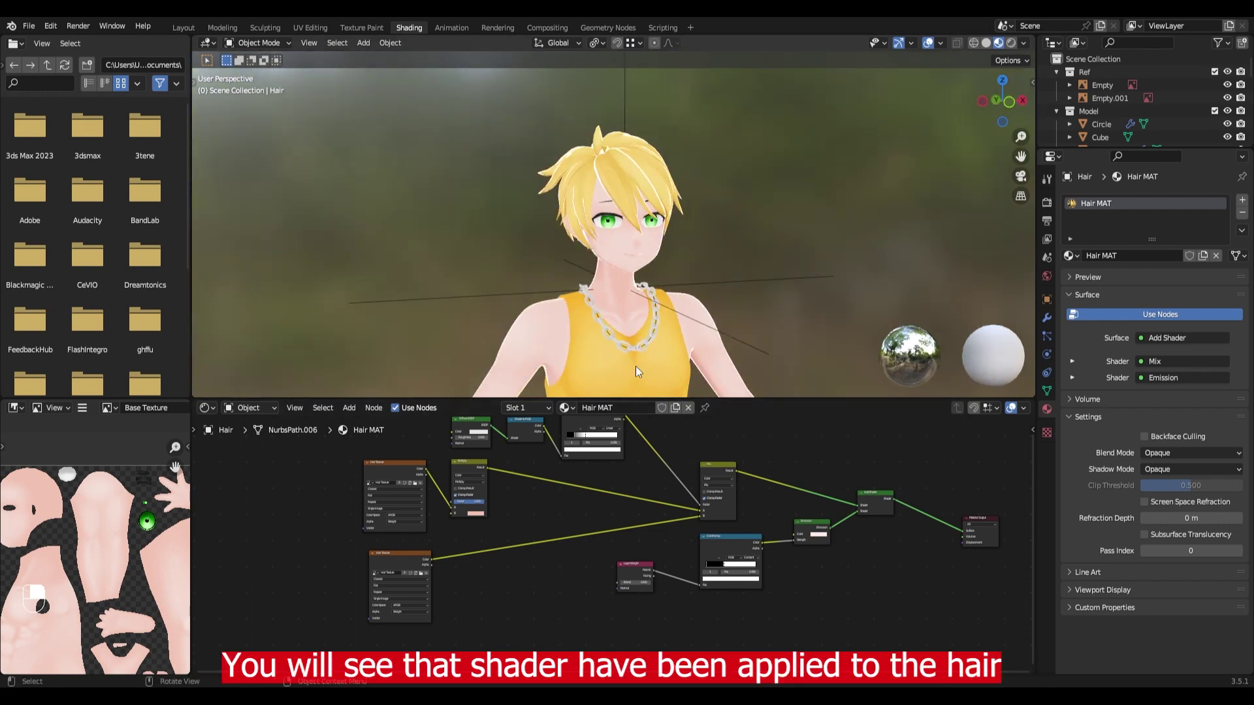
# Switch to the costume material and paste the toon node setup into it
pyautogui.click(638, 370)
pyautogui.click(581, 499)
pyautogui.press('ctrl+v')
# Wire the pasted toon tree in Costume_TOP_MAT toward the costume texture node
pyautogui.moveTo(524, 567); pyautogui.dragTo(469, 614)
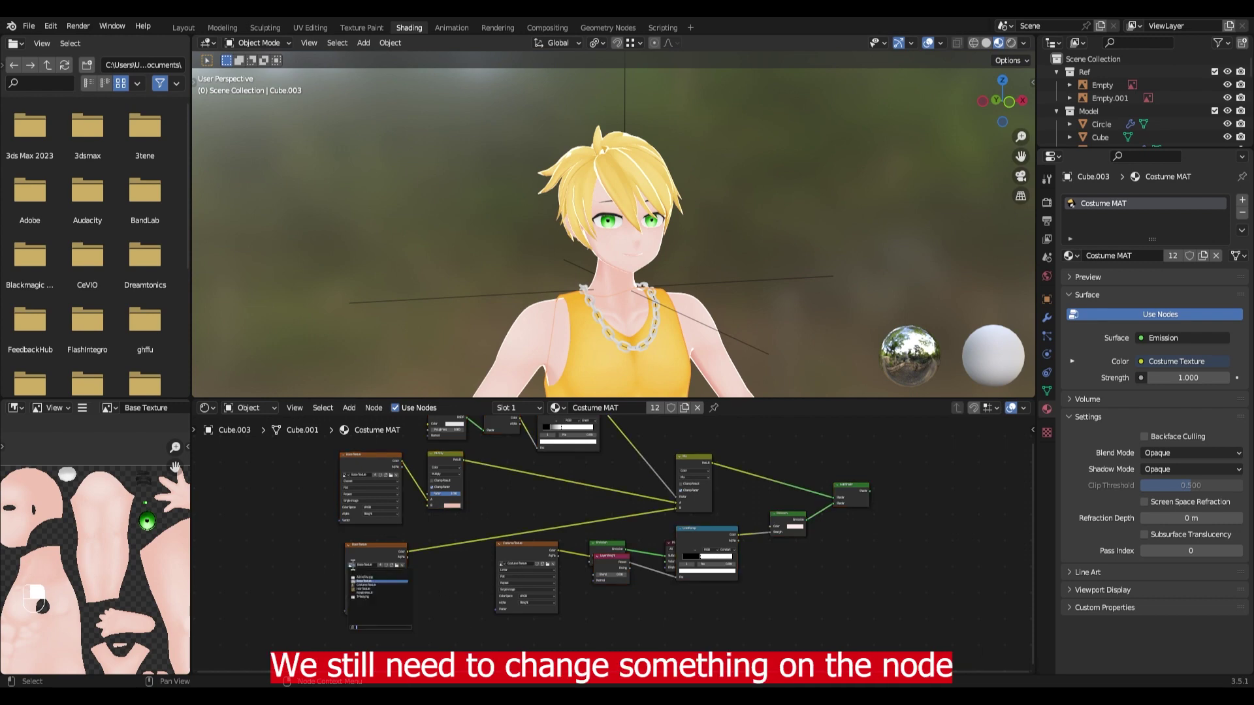
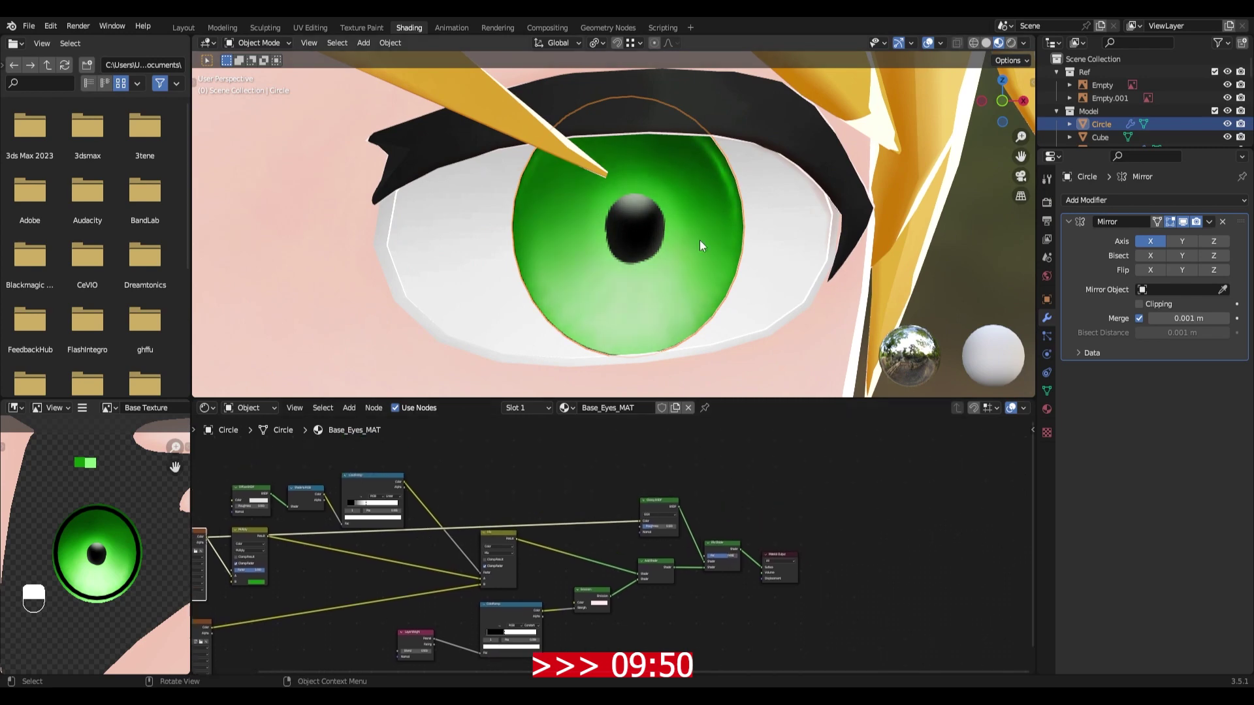
# Add Emission and Add Shader before the output and feed the eye texture colour into the Emission
pyautogui.press('shift+a')
pyautogui.moveTo(789, 516); pyautogui.dragTo(787, 578)
pyautogui.press('ctrl+z')
pyautogui.press('shift+a')
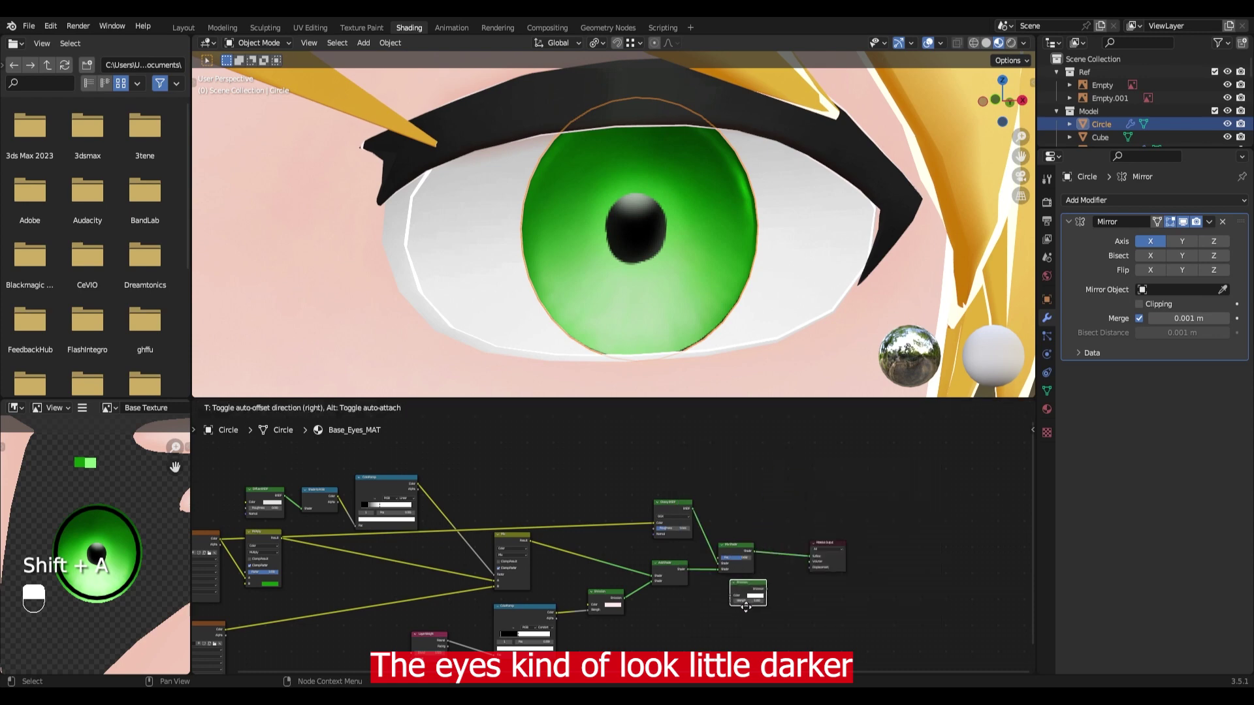
pyautogui.press('shift+a')
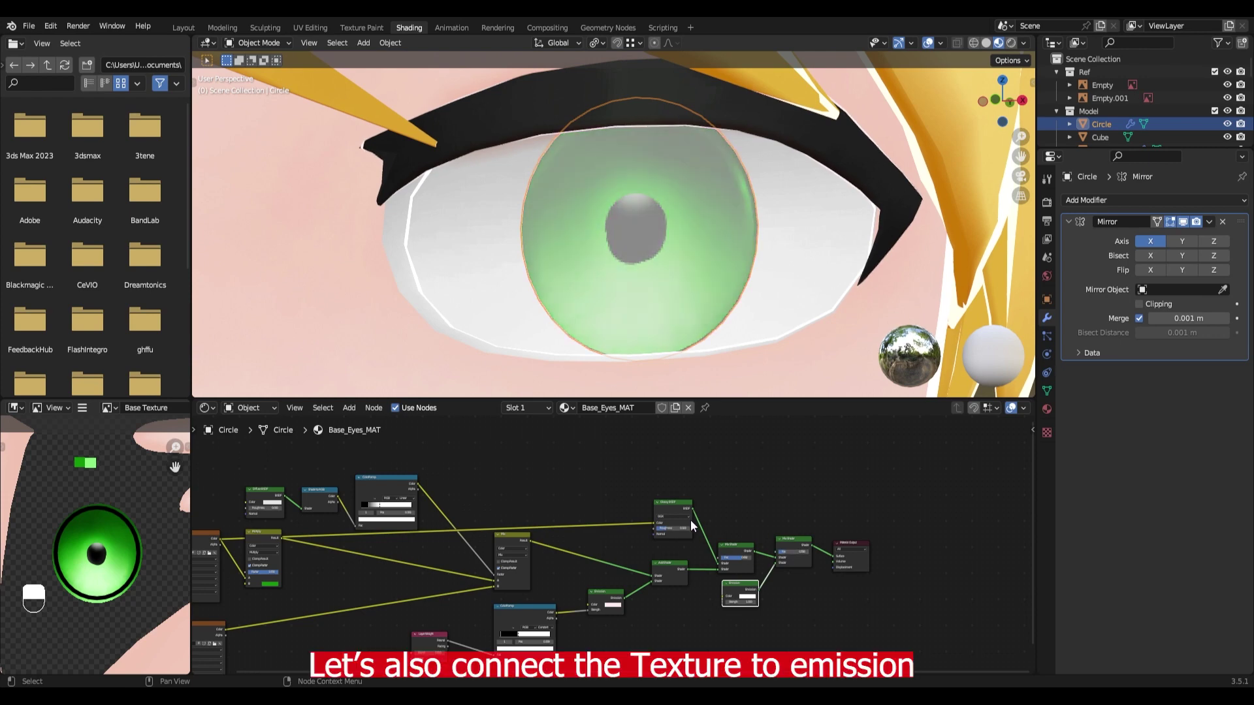
pyautogui.moveTo(688, 501); pyautogui.dragTo(890, 534)
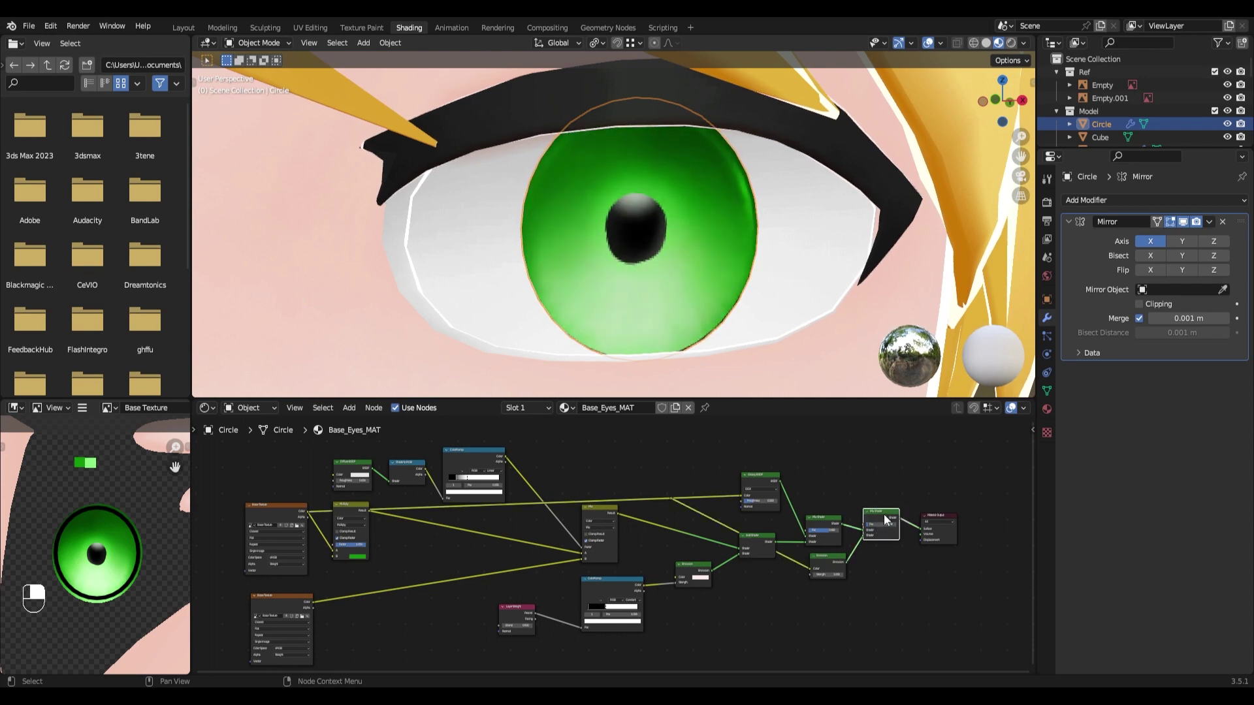
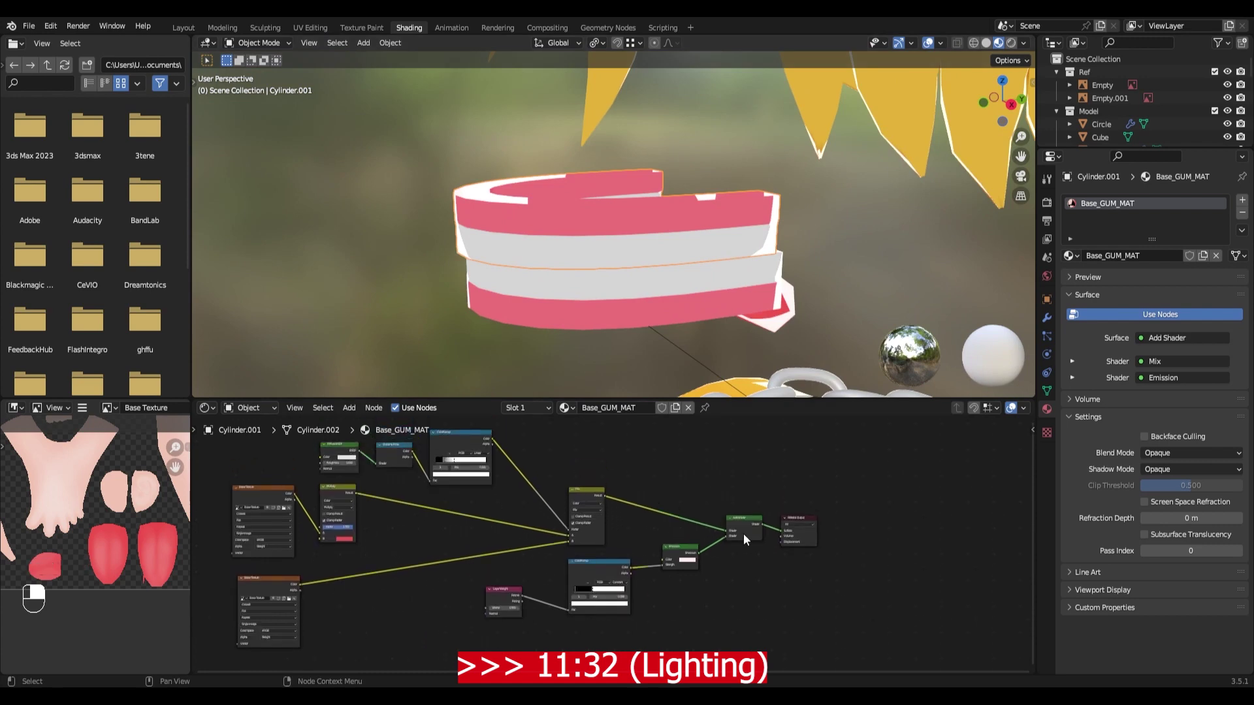
# Drop a Hue Saturation Value node onto the gum material's texture link
pyautogui.press('shift+a')
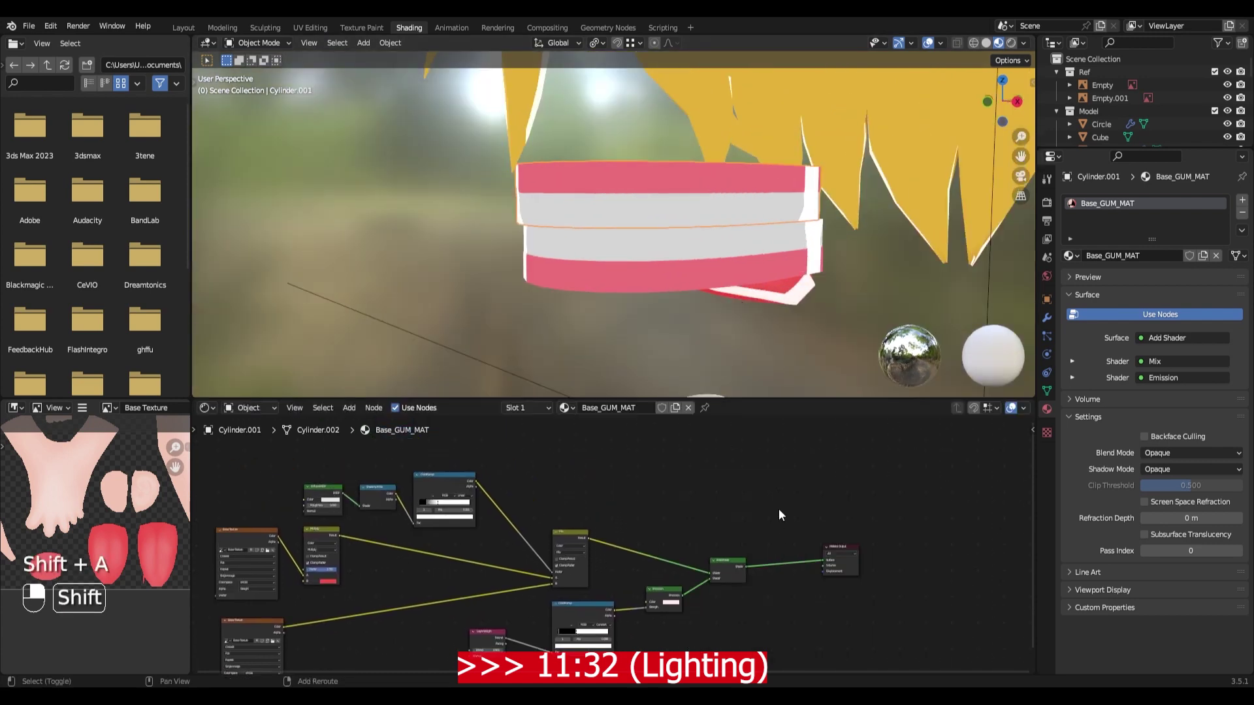
pyautogui.press('ctrl+z')
pyautogui.press('ctrl+z')
pyautogui.press('shift+a')
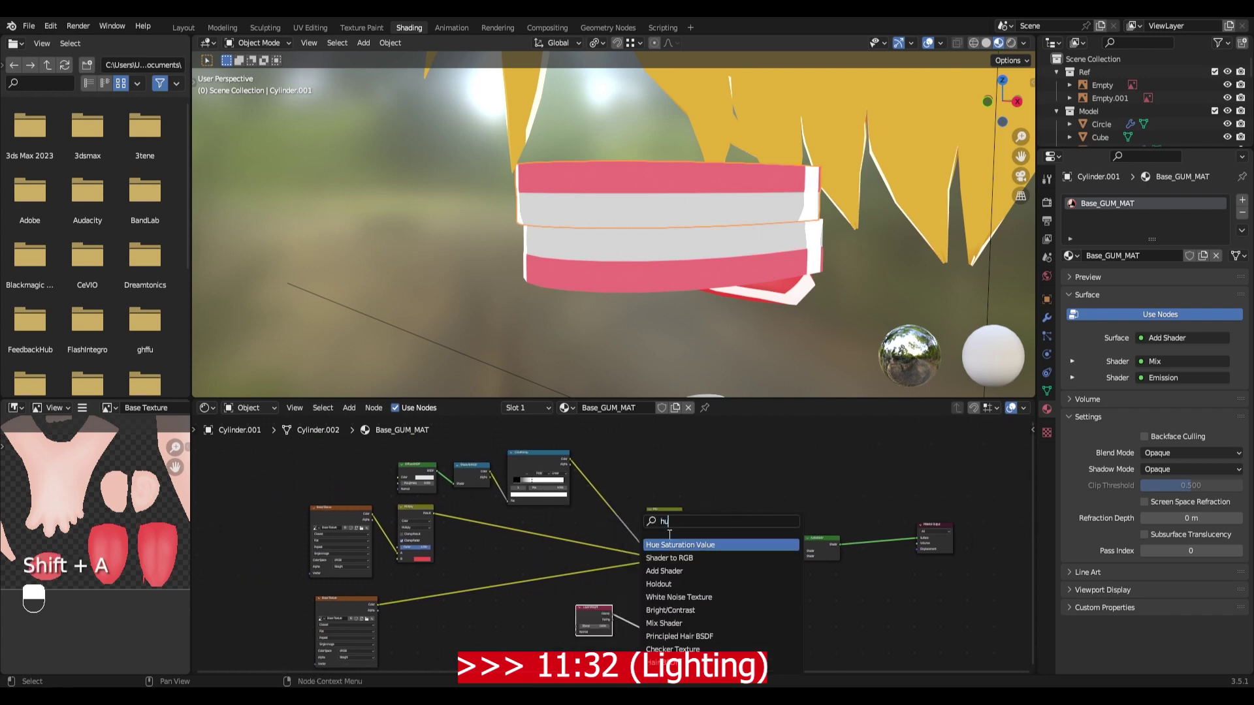
pyautogui.click(473, 607)
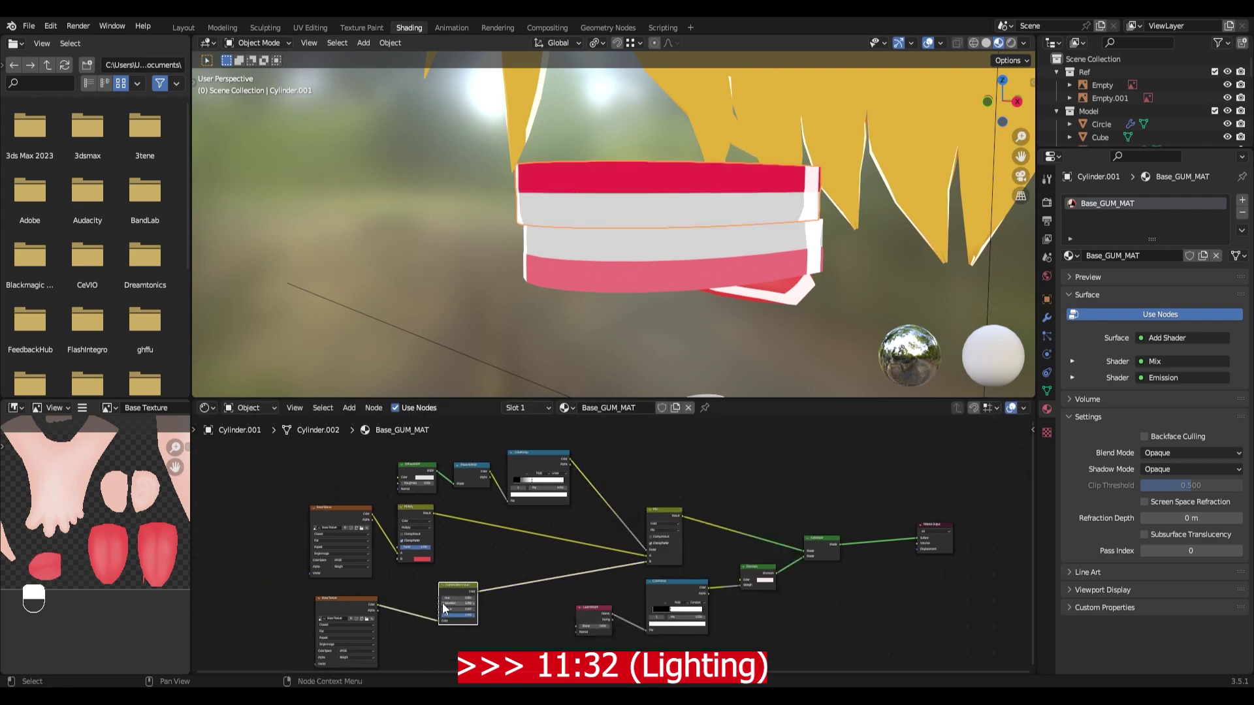
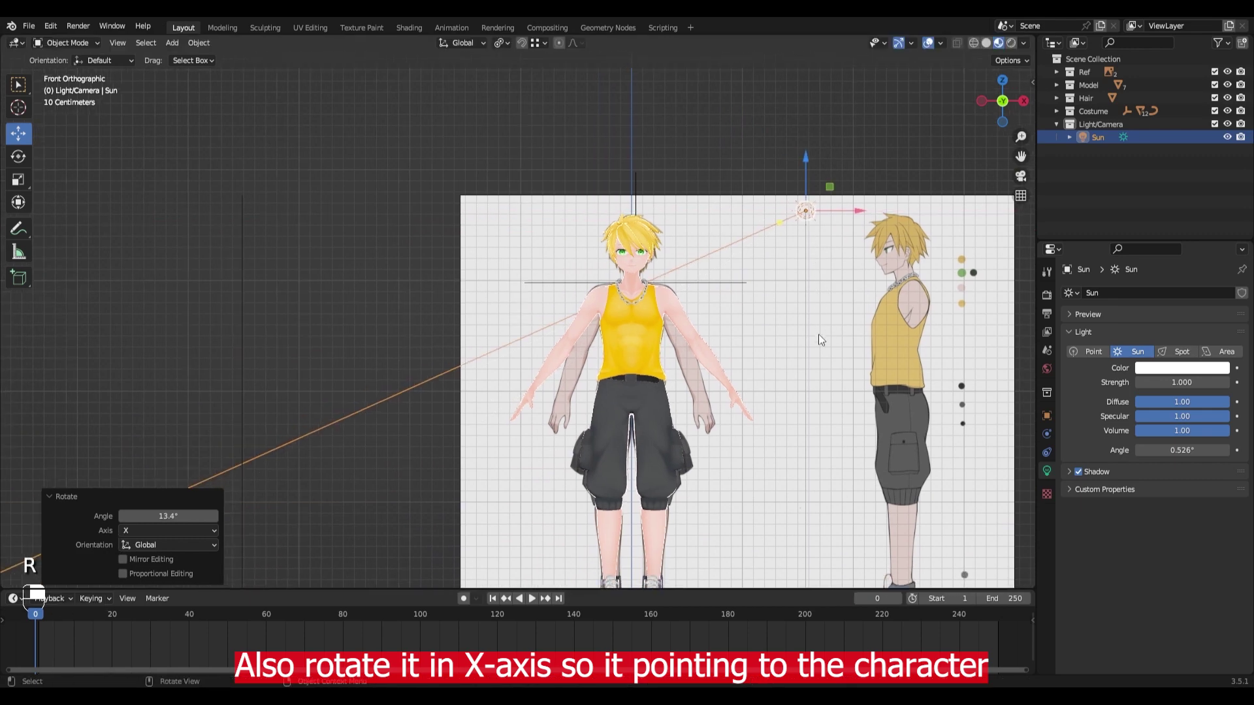
# Add a Sun light and tilt it on X toward the character
pyautogui.press('shift+a')
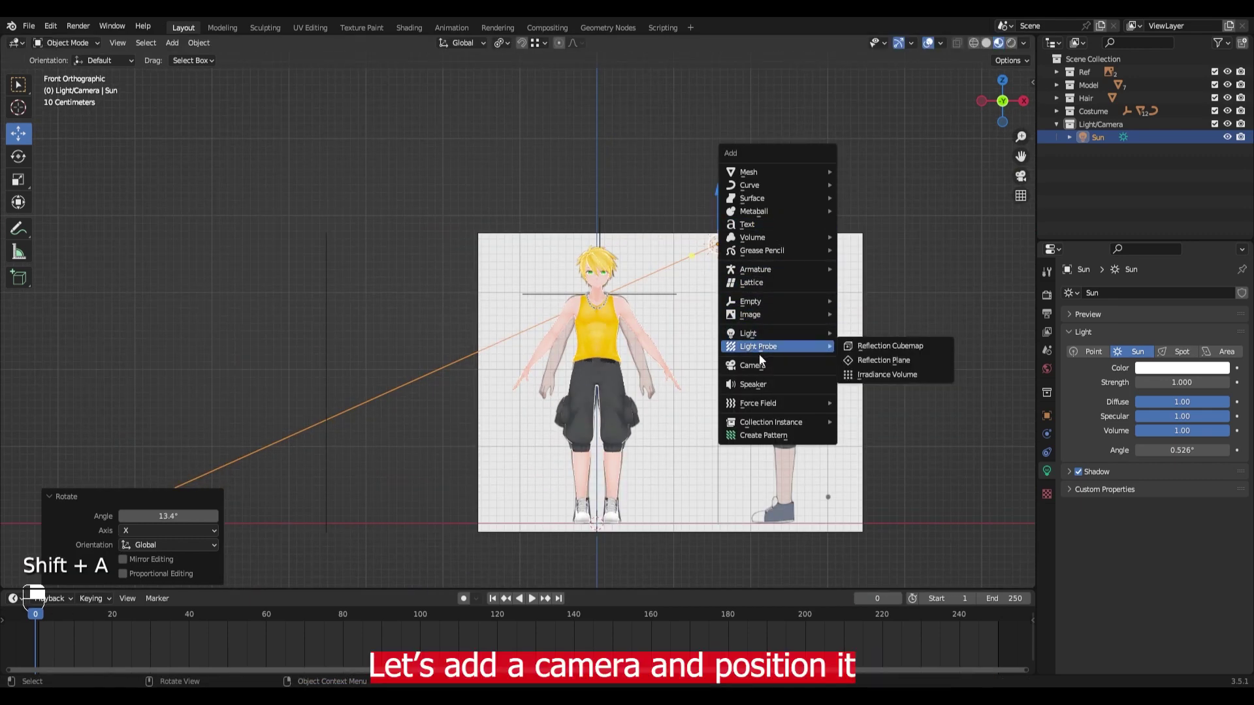
pyautogui.moveTo(602, 473); pyautogui.dragTo(67, 130)
# Enter camera view and move the camera lower and farther back from the character
pyautogui.press('KP_0')
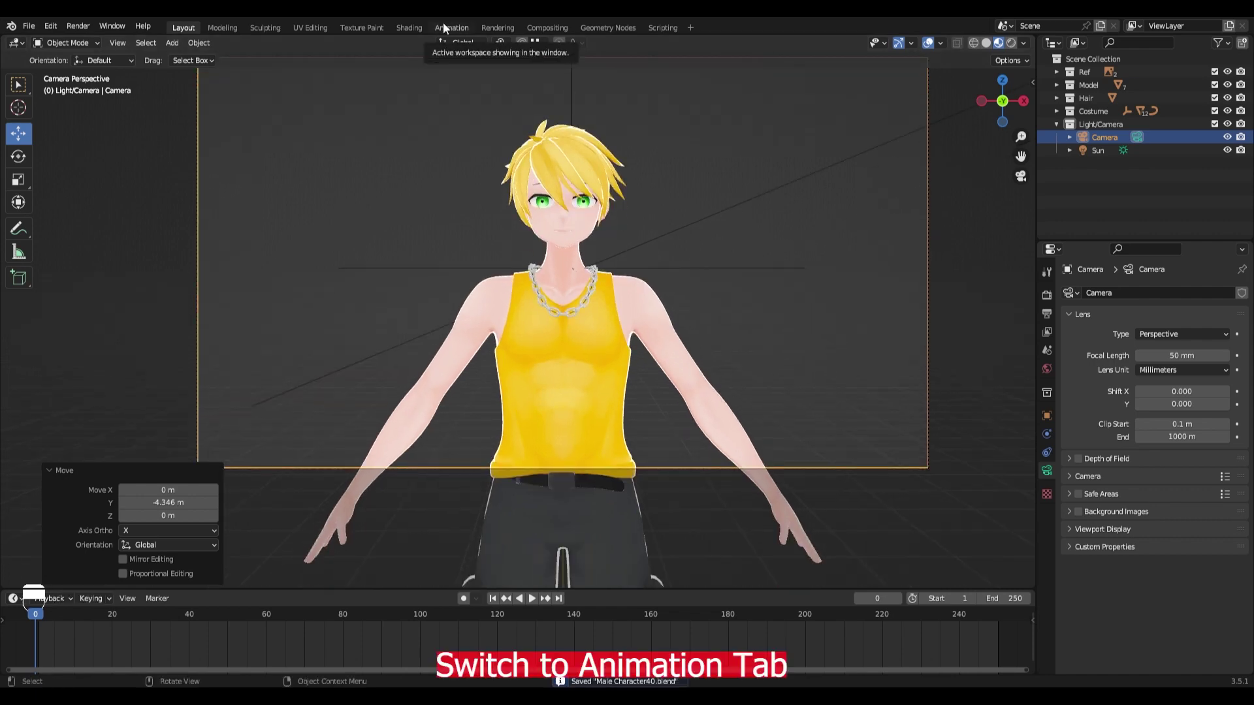
pyautogui.middleClick(449, 28)
pyautogui.rightClick(449, 28)
pyautogui.moveTo(449, 28); pyautogui.dragTo(777, 306)
pyautogui.press('KP_0')
pyautogui.middleClick(794, 249)
pyautogui.rightClick(794, 249)
# Set the output resolution to portrait 1080 × 1920 with the left viewport shown rendered
pyautogui.press('shift+space')
pyautogui.press('shift+space')
pyautogui.press('shift+space')
pyautogui.moveTo(690, 315); pyautogui.dragTo(883, 275)
pyautogui.moveTo(777, 267); pyautogui.dragTo(882, 274)
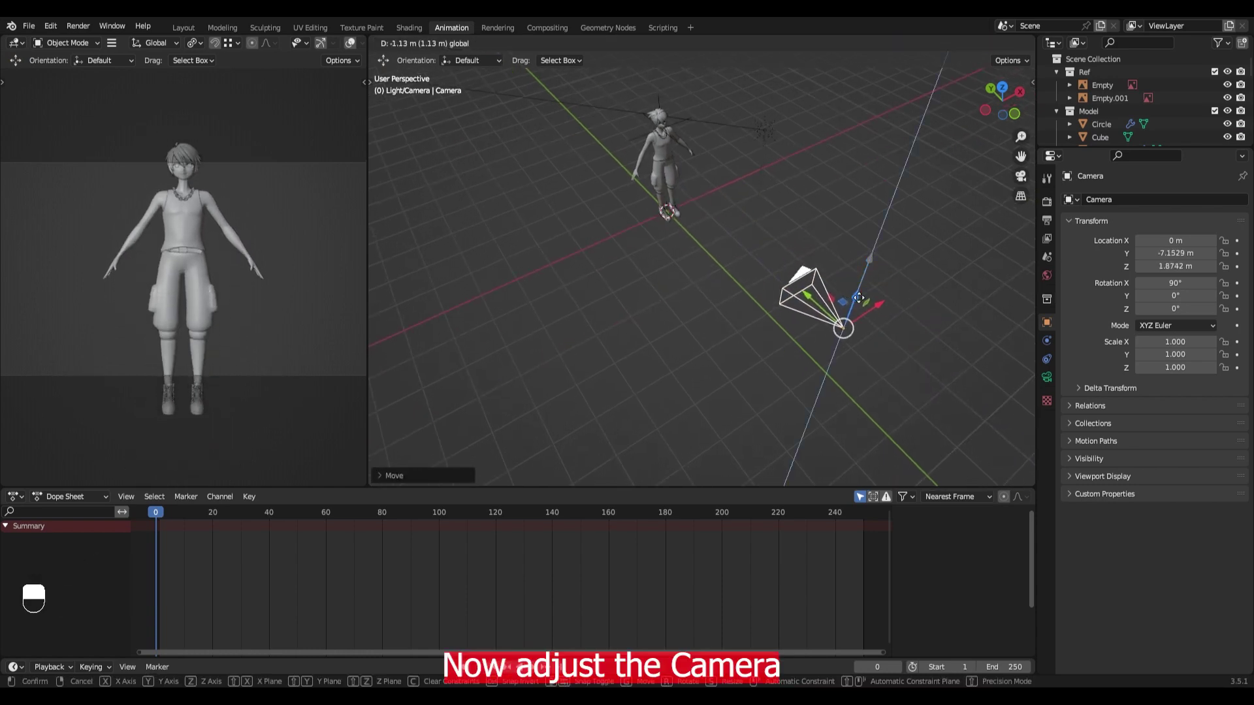
pyautogui.click(1052, 228)
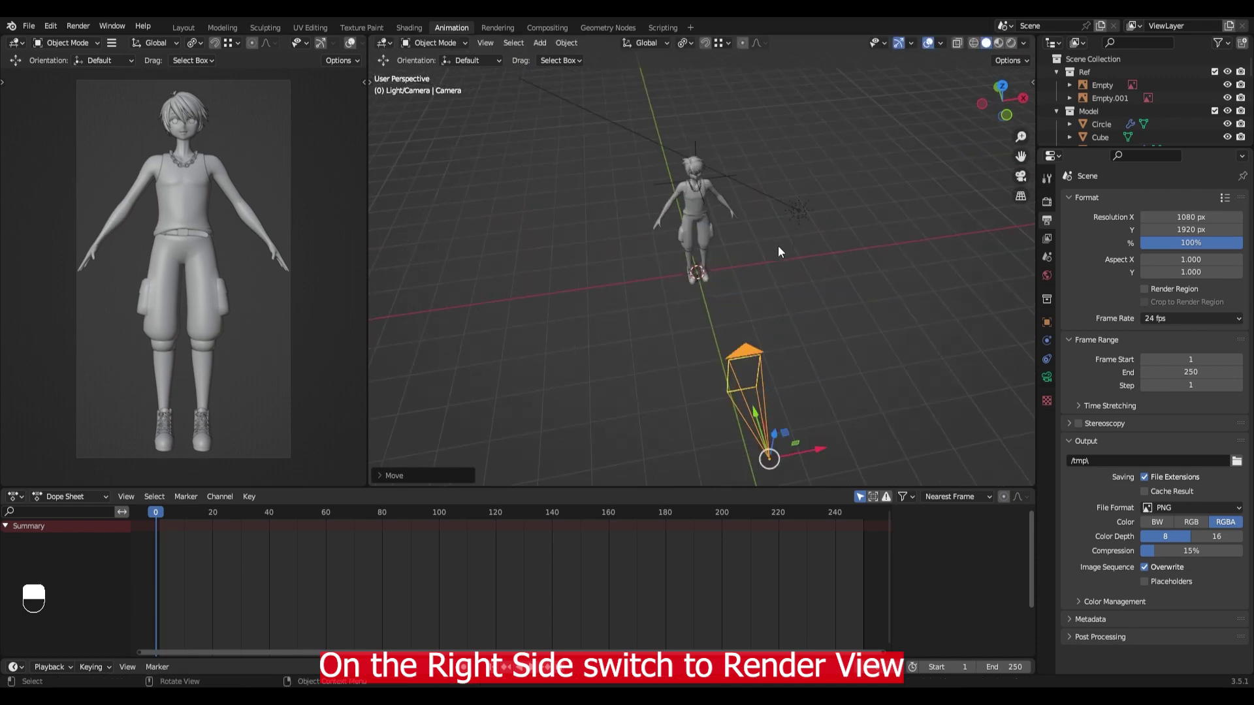
# Raise the sun light's strength to 3.5 and enable contact shadows under Shadow
pyautogui.moveTo(345, 51); pyautogui.dragTo(817, 293)
pyautogui.moveTo(816, 293); pyautogui.dragTo(783, 267)
pyautogui.moveTo(803, 279); pyautogui.dragTo(1055, 384)
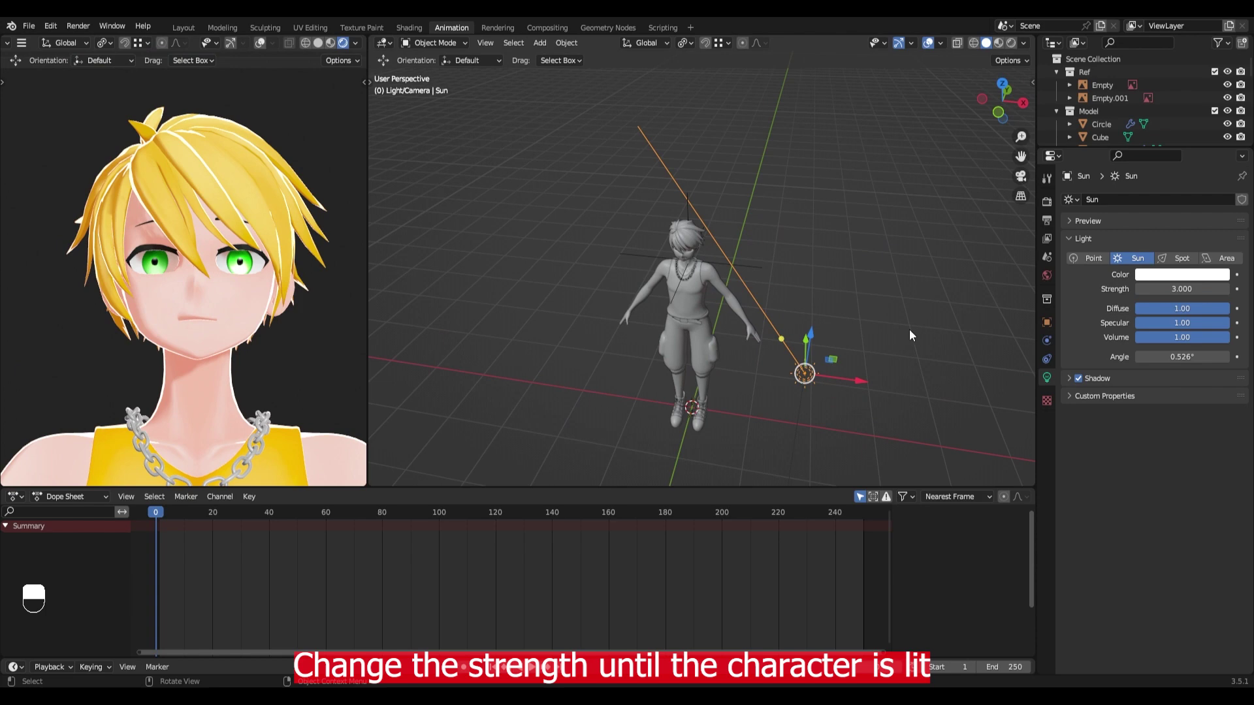
# Rotate the sun to light the character's face and bring up the Add menu
pyautogui.press('r')
pyautogui.click(776, 281)
pyautogui.press('r')
pyautogui.middleClick(1234, 292)
pyautogui.moveTo(1234, 292); pyautogui.dragTo(1094, 444)
pyautogui.moveTo(1095, 444); pyautogui.dragTo(745, 274)
pyautogui.press('shift+a')
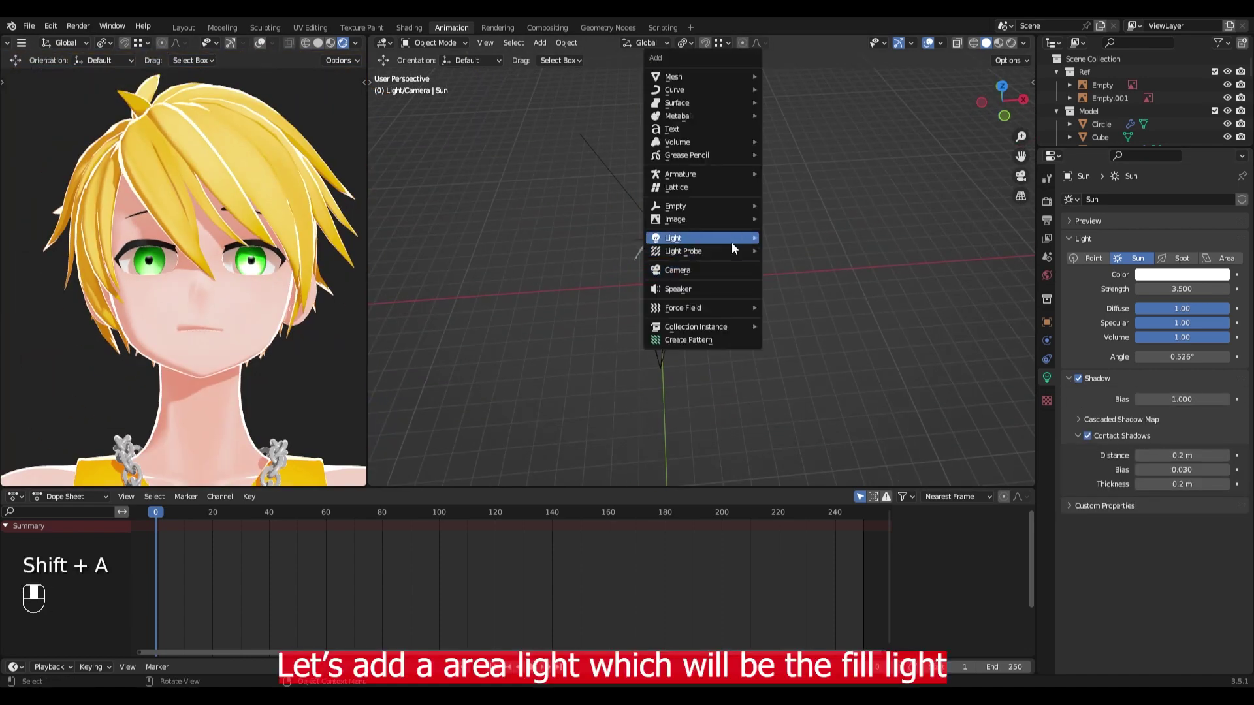
# Place an area fill light and a 90 W rear area light behind the character, checking in camera view
pyautogui.moveTo(720, 306); pyautogui.dragTo(700, 229)
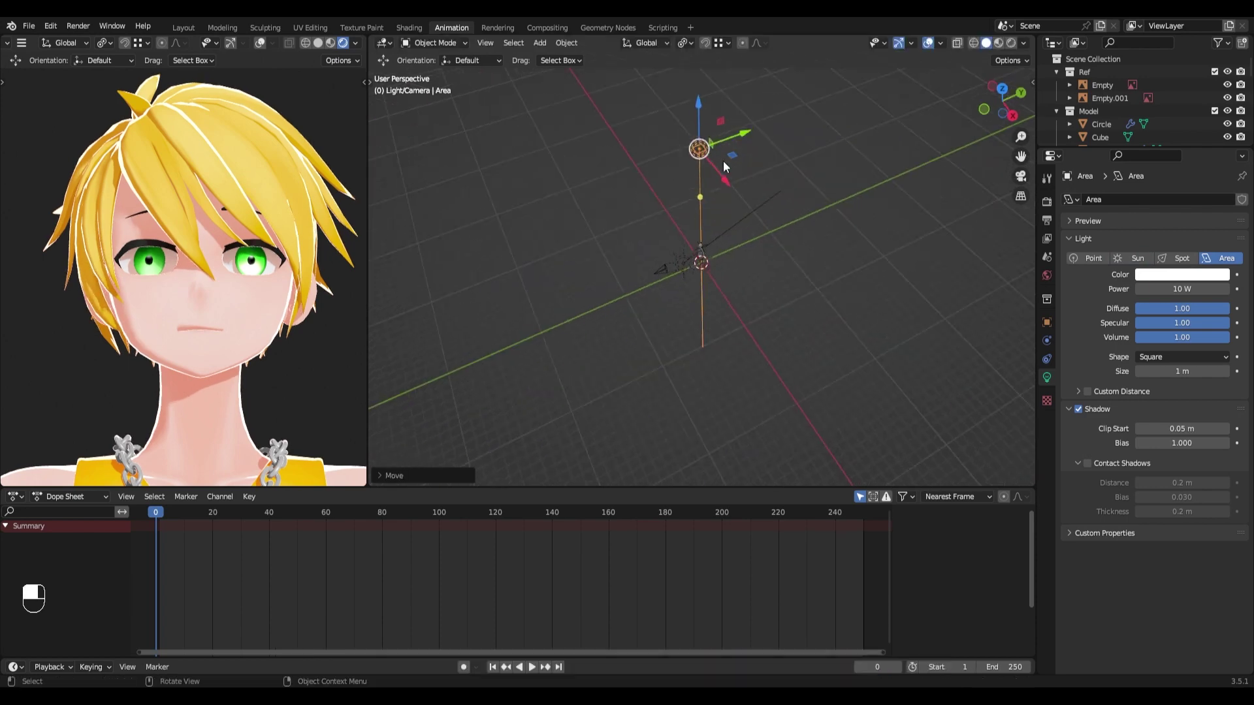
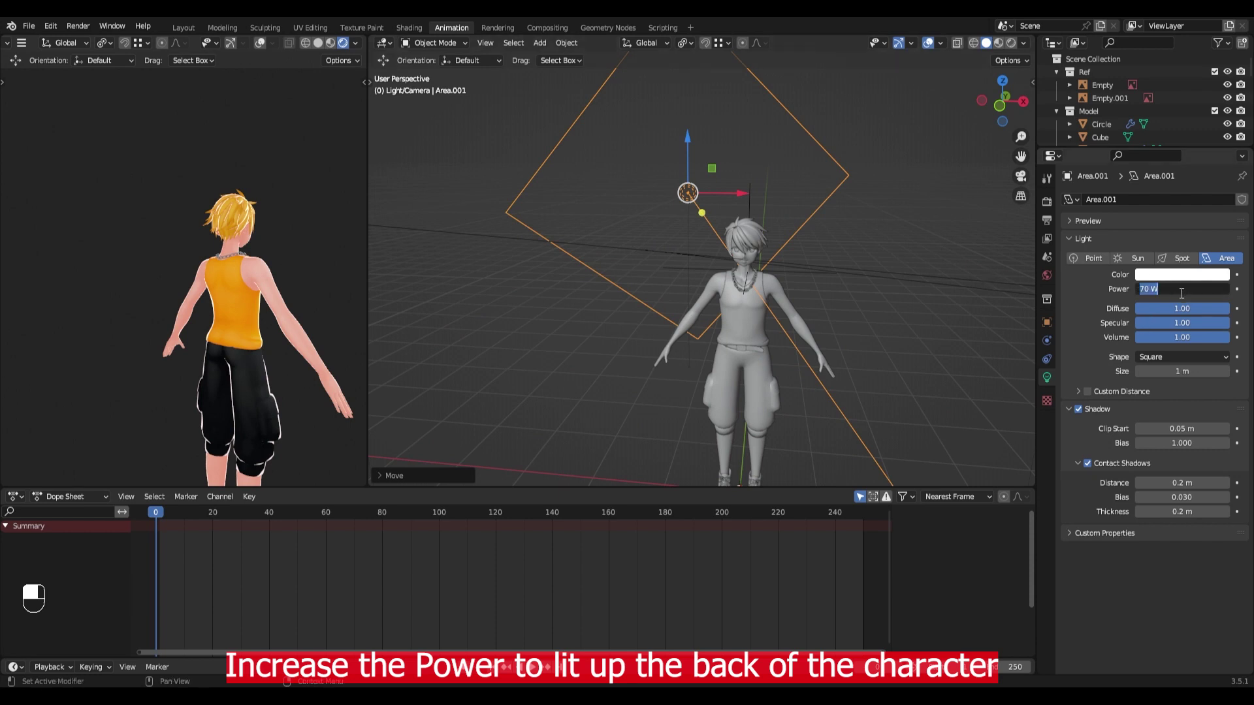
pyautogui.press('KP_0')
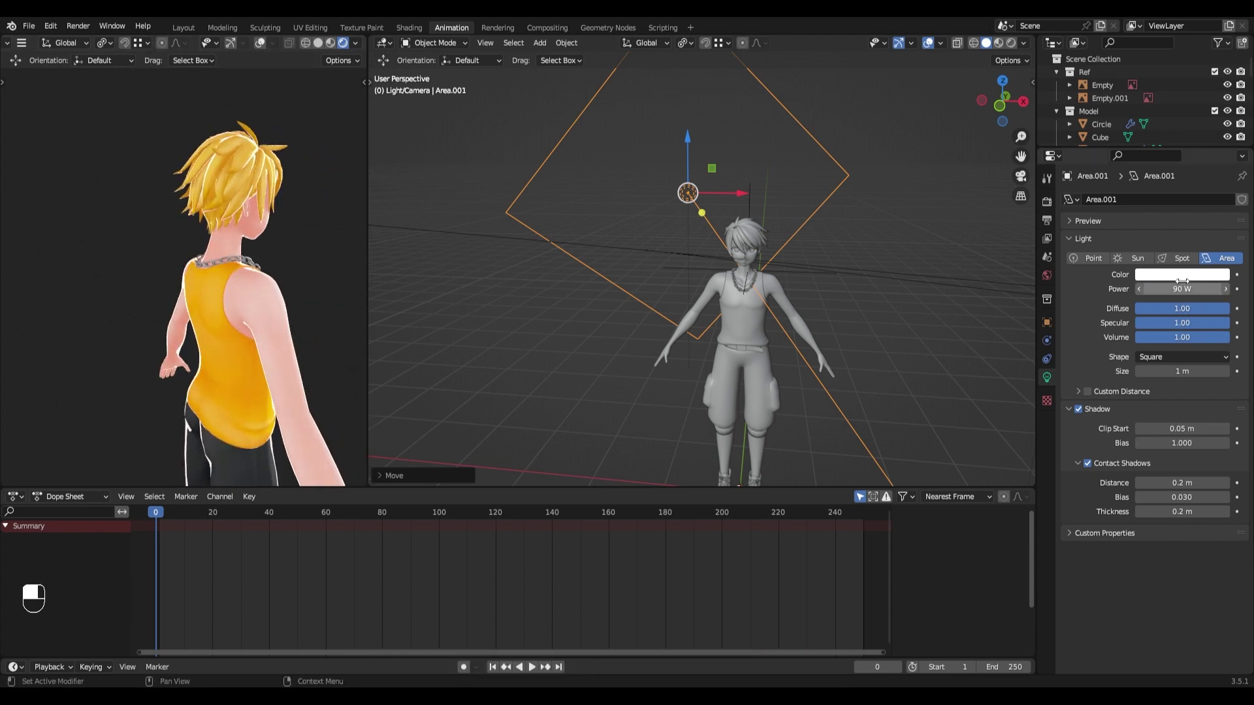
pyautogui.press('h')
pyautogui.press('ctrl+z')
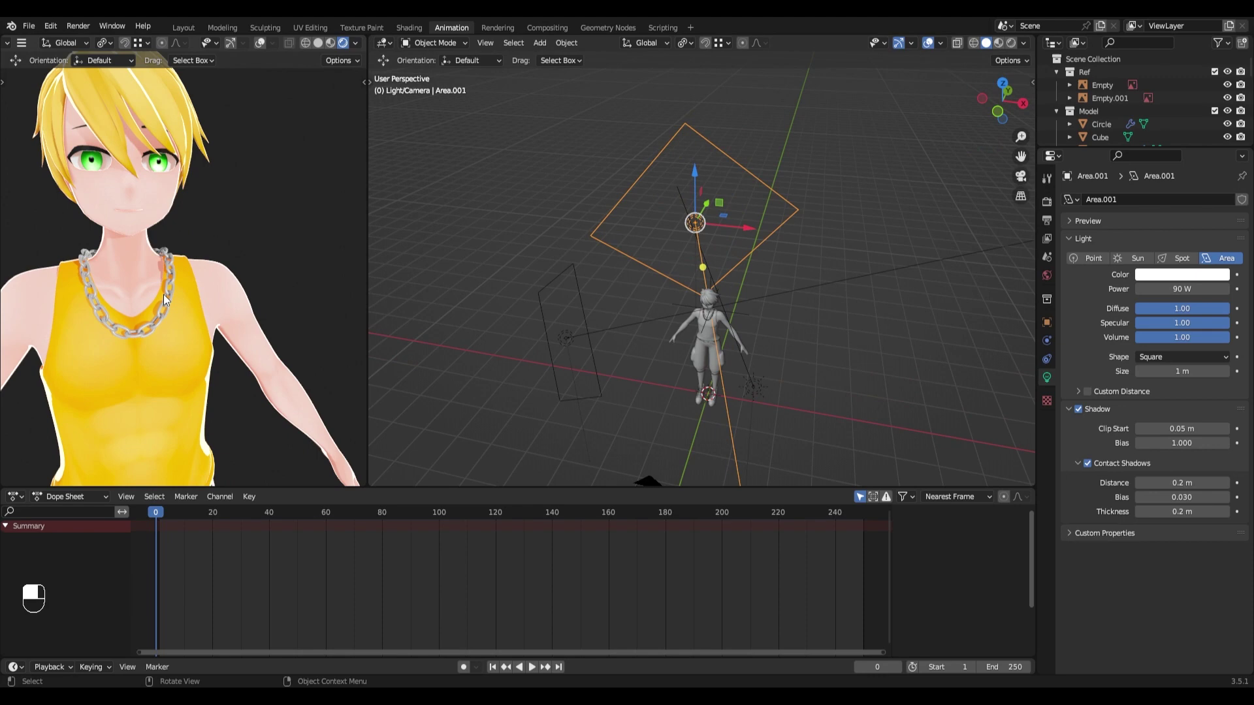
# Rename the chain material to Costume_Metal_MAT and link it to the belt buckle with Ctrl+L
pyautogui.press('KP_0')
pyautogui.middleClick(728, 252)
pyautogui.middleClick(716, 190)
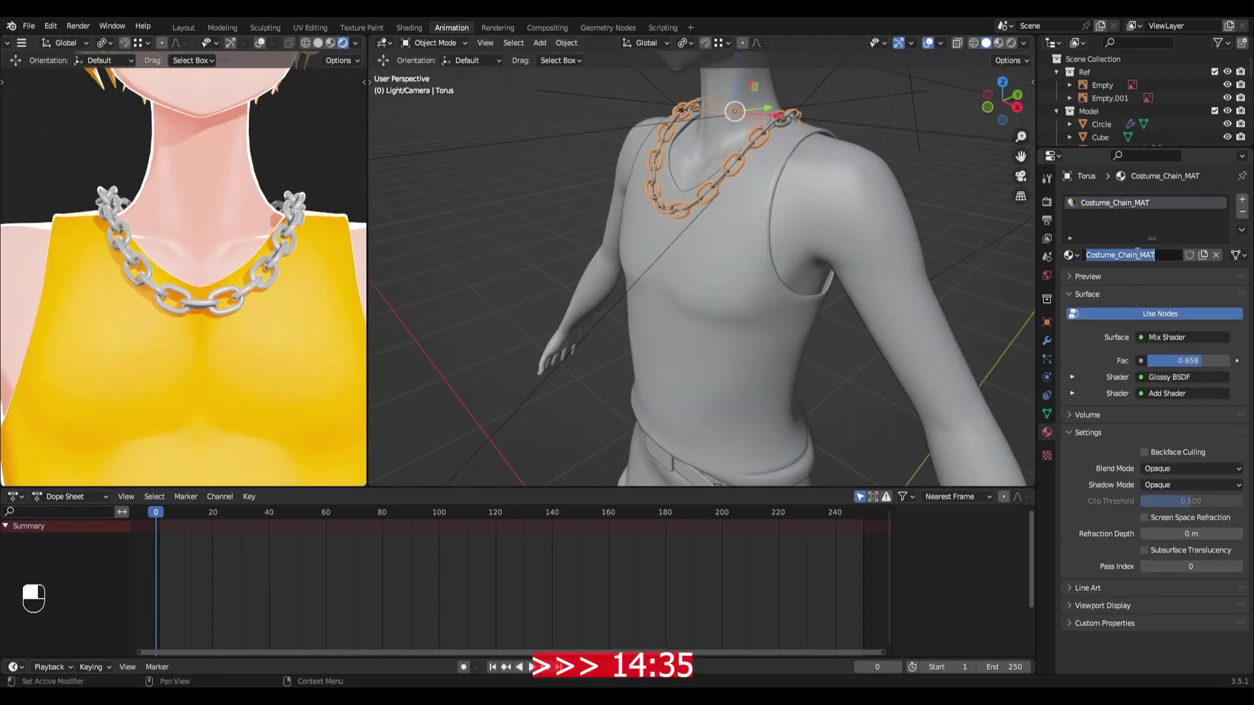
pyautogui.click(763, 251)
pyautogui.click(751, 292)
pyautogui.moveTo(717, 212); pyautogui.dragTo(726, 316)
pyautogui.click(579, 283)
pyautogui.moveTo(661, 318); pyautogui.dragTo(810, 319)
pyautogui.middleClick(784, 241)
pyautogui.press('ctrl+l')
pyautogui.press('alt+a')
# Rewire the Base_Eyebrows_MAT toon nodes in the Shading editor
pyautogui.moveTo(224, 389); pyautogui.dragTo(258, 392)
pyautogui.click(258, 392)
pyautogui.middleClick(248, 264)
pyautogui.click(262, 374)
pyautogui.moveTo(272, 333); pyautogui.dragTo(237, 396)
pyautogui.click(237, 395)
pyautogui.moveTo(254, 353); pyautogui.dragTo(214, 383)
pyautogui.click(214, 383)
pyautogui.middleClick(252, 308)
pyautogui.click(248, 322)
pyautogui.middleClick(189, 369)
pyautogui.moveTo(197, 386); pyautogui.dragTo(228, 339)
pyautogui.moveTo(228, 339); pyautogui.dragTo(744, 232)
pyautogui.press('alt+a')
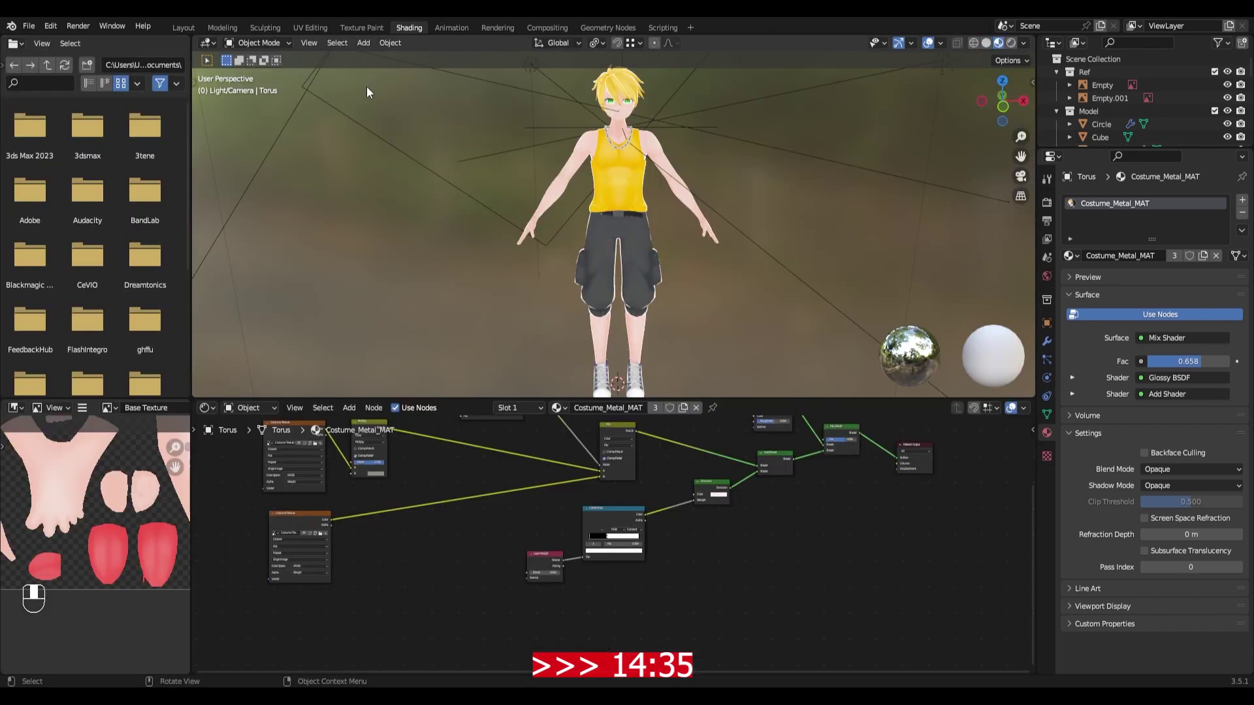
# Link the eyebrow material to the remaining brow mesh and return to the Animation workspace camera view
pyautogui.moveTo(654, 256); pyautogui.dragTo(669, 230)
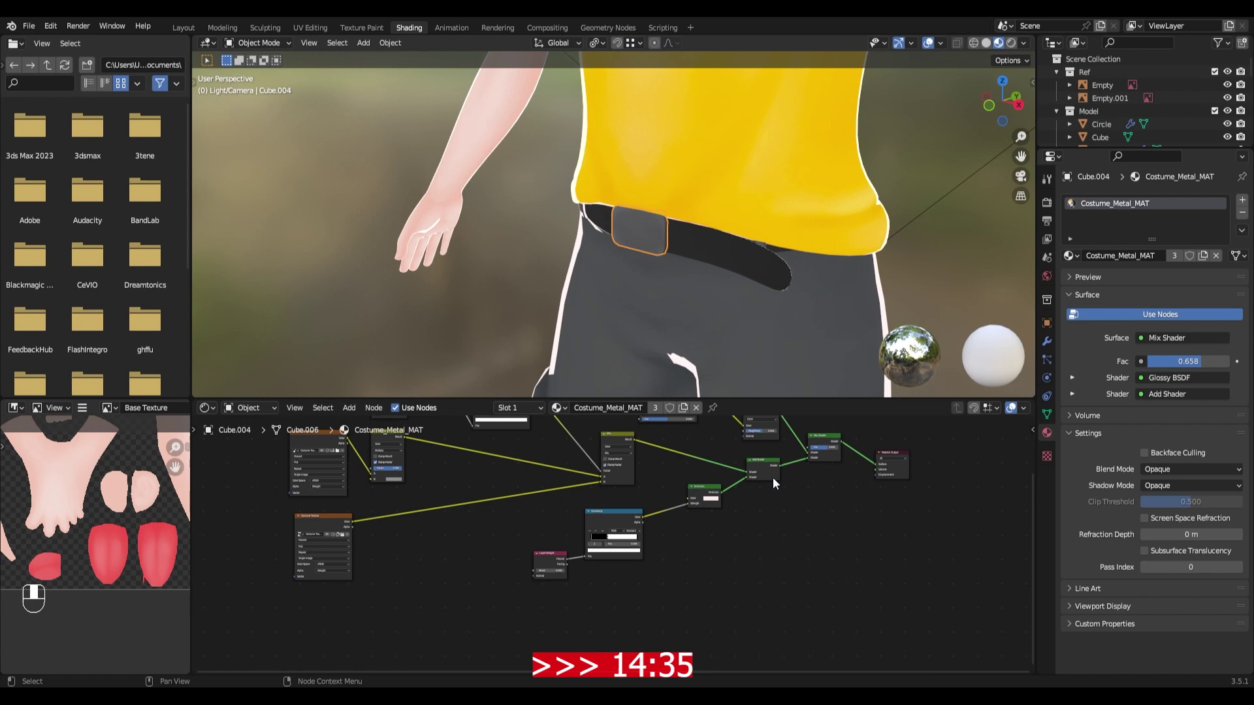
pyautogui.moveTo(1015, 51); pyautogui.dragTo(673, 323)
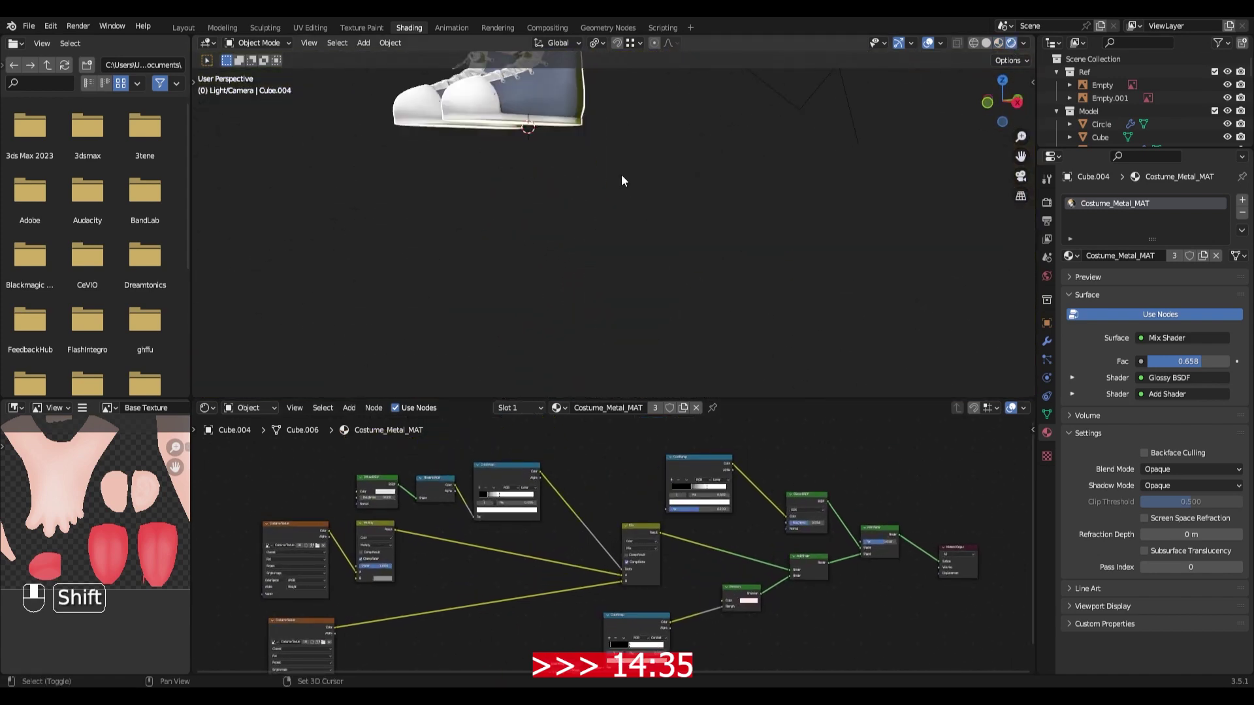
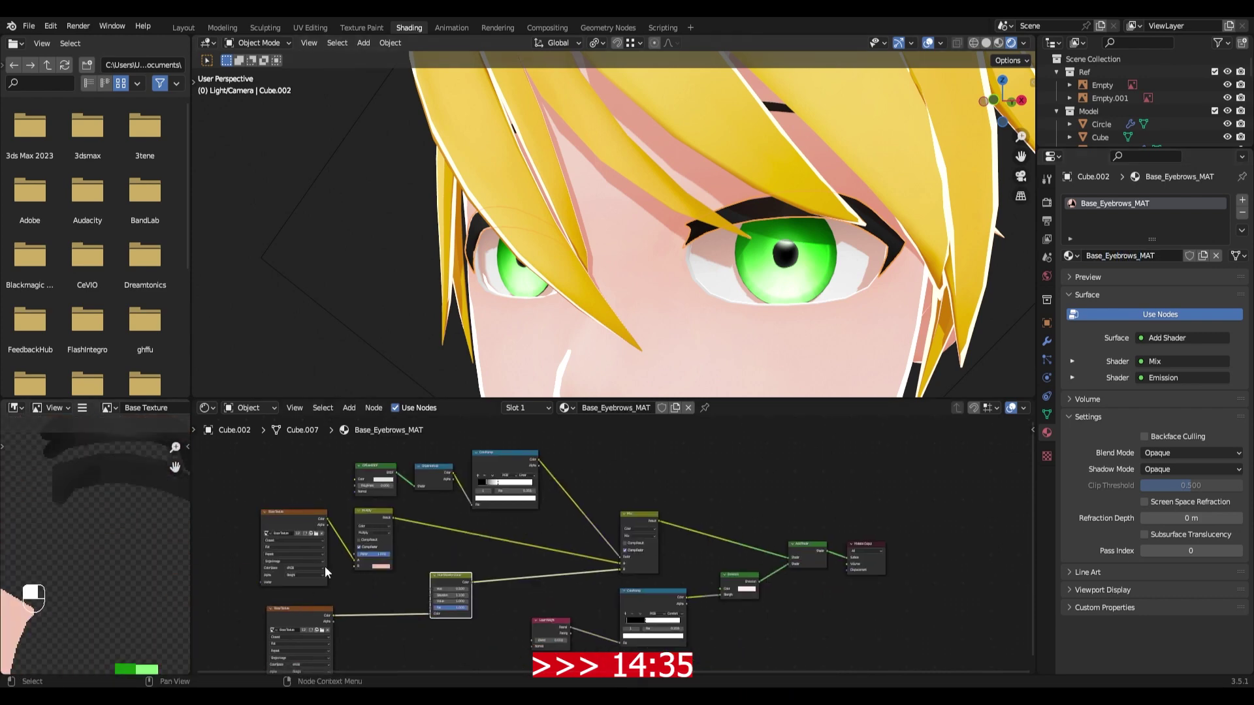
pyautogui.middleClick(406, 561)
pyautogui.click(693, 112)
pyautogui.click(792, 209)
pyautogui.press('ctrl+l')
pyautogui.press('alt+a')
pyautogui.moveTo(809, 245); pyautogui.dragTo(452, 28)
pyautogui.click(452, 28)
pyautogui.moveTo(360, 114); pyautogui.dragTo(270, 277)
pyautogui.press('KP_0')
# Enable Ambient Occlusion and Bloom in the Eevee render properties
pyautogui.middleClick(267, 279)
pyautogui.middleClick(301, 343)
pyautogui.click(1049, 180)
pyautogui.click(1082, 292)
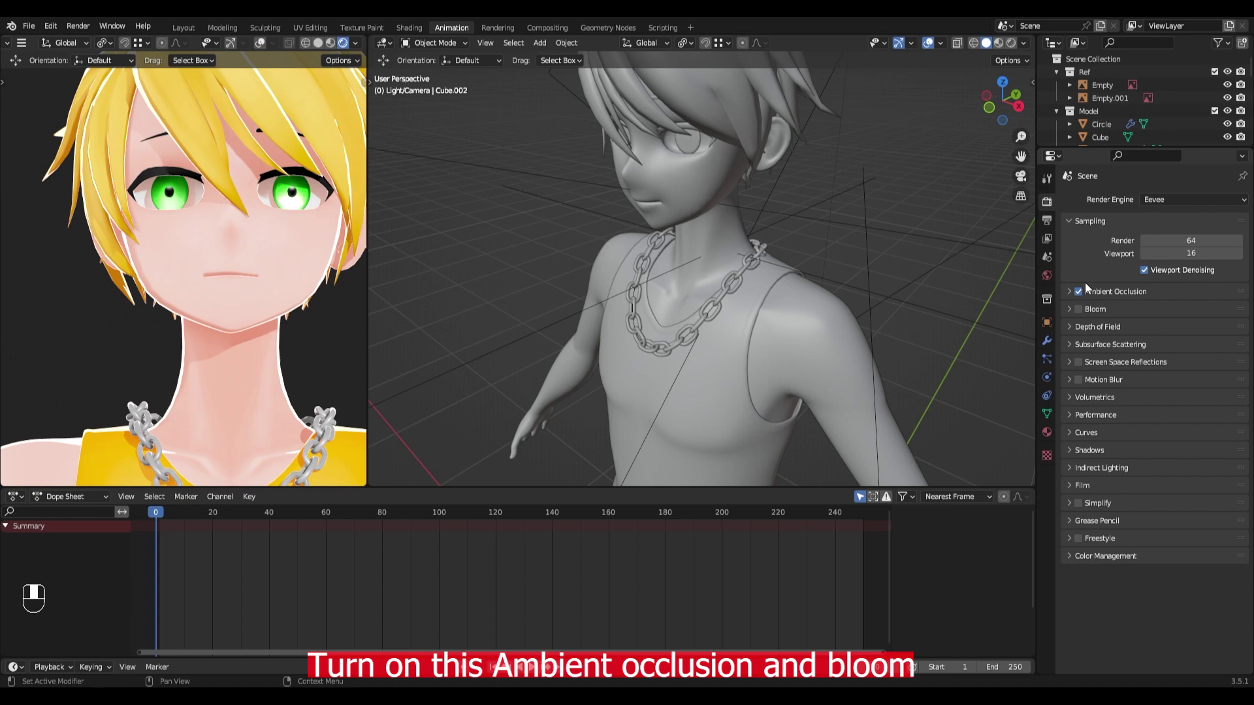
pyautogui.doubleClick(1085, 296)
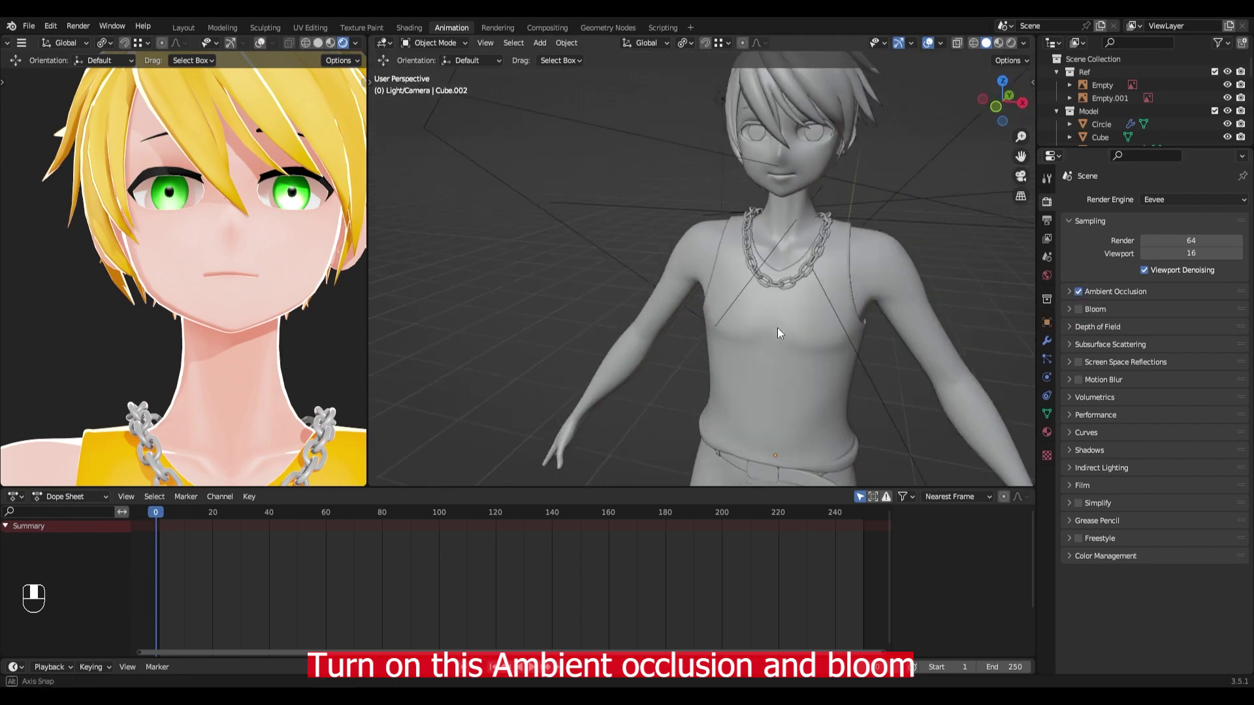
pyautogui.click(1084, 311)
# Move the camera about 0.22 m so the whole character is framed, then switch to Layout
pyautogui.moveTo(1076, 312); pyautogui.dragTo(227, 272)
pyautogui.press('BackSpace')
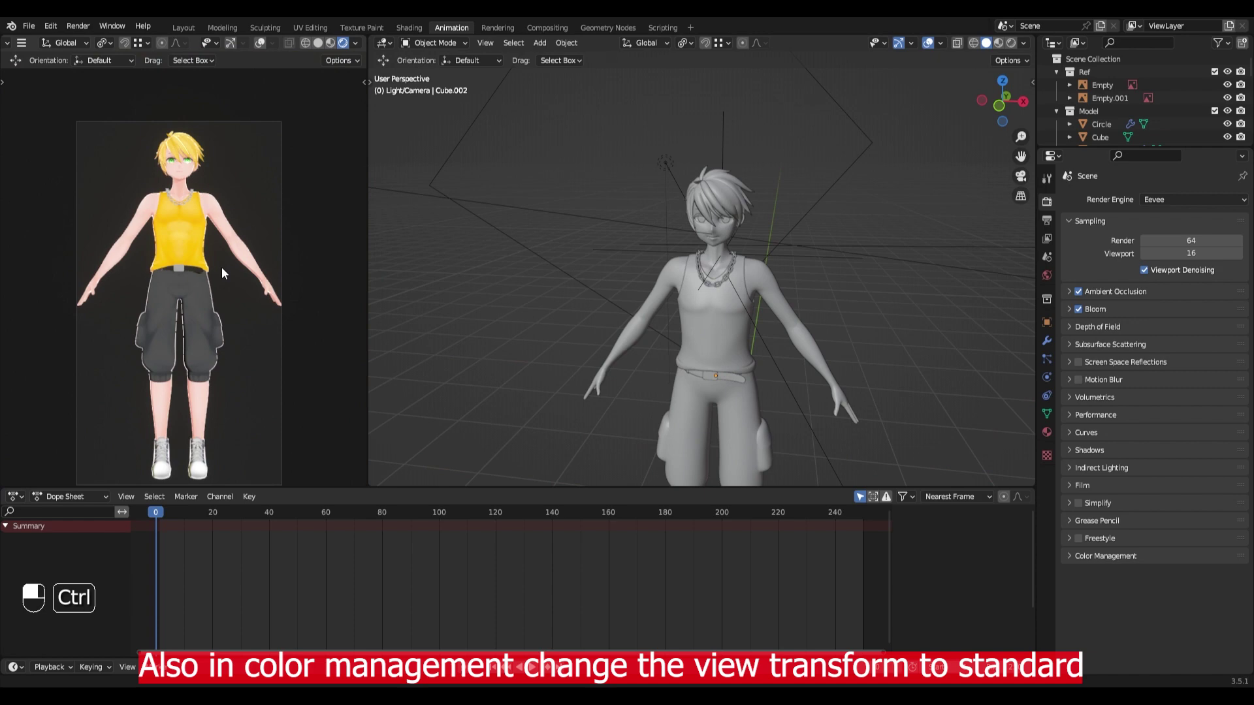
pyautogui.moveTo(916, 421); pyautogui.dragTo(876, 344)
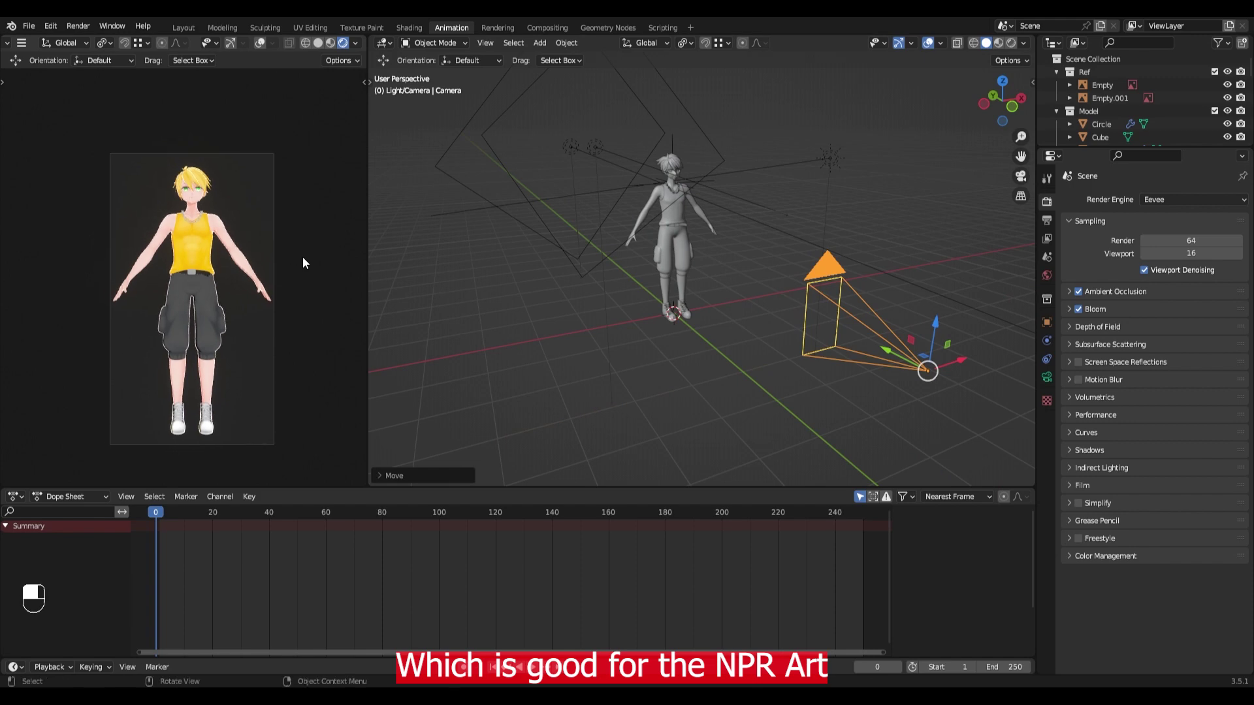
pyautogui.moveTo(192, 34); pyautogui.dragTo(929, 41)
# Set the world background to black at strength 0.5 and view the full character in Rendered shading
pyautogui.moveTo(921, 44); pyautogui.dragTo(903, 46)
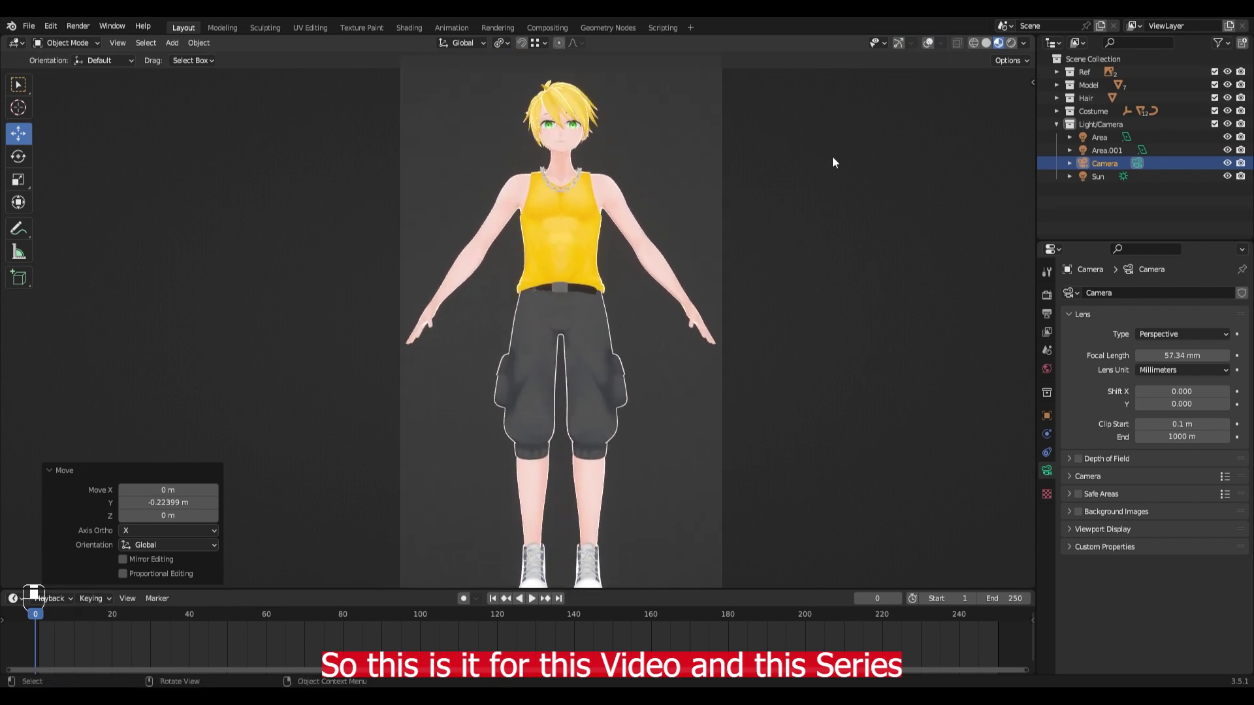
pyautogui.click(1018, 44)
pyautogui.rightClick(1018, 44)
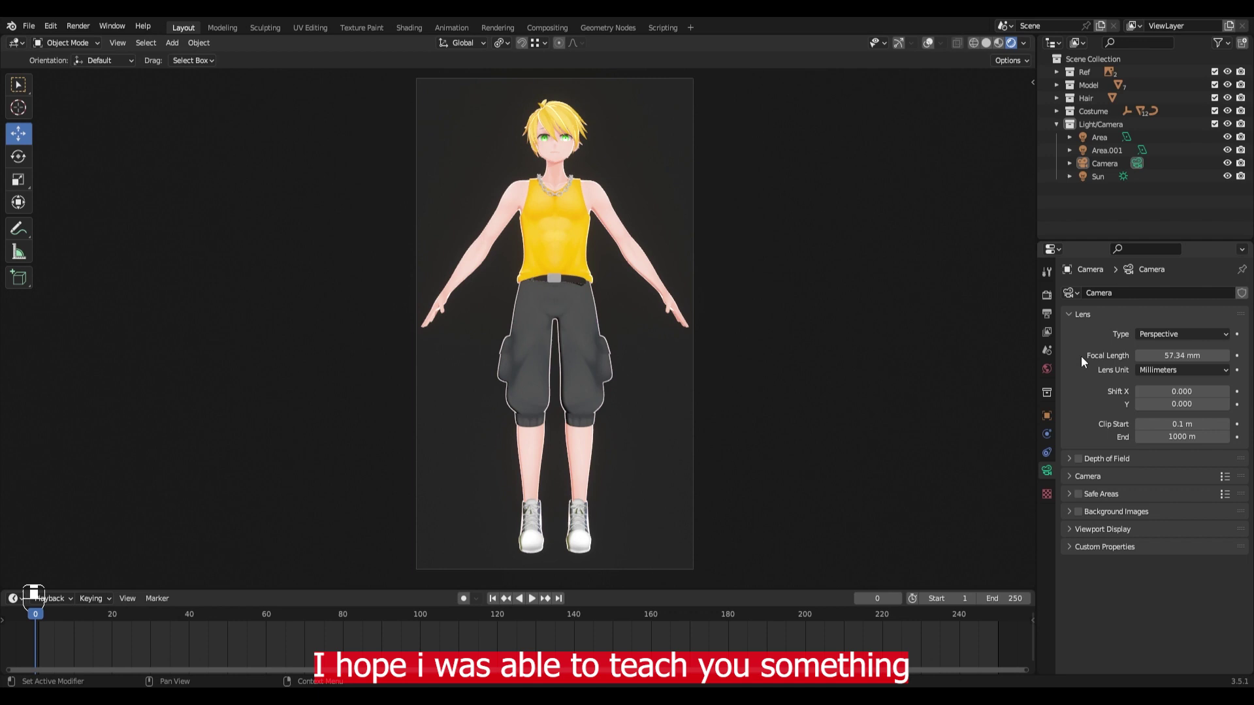
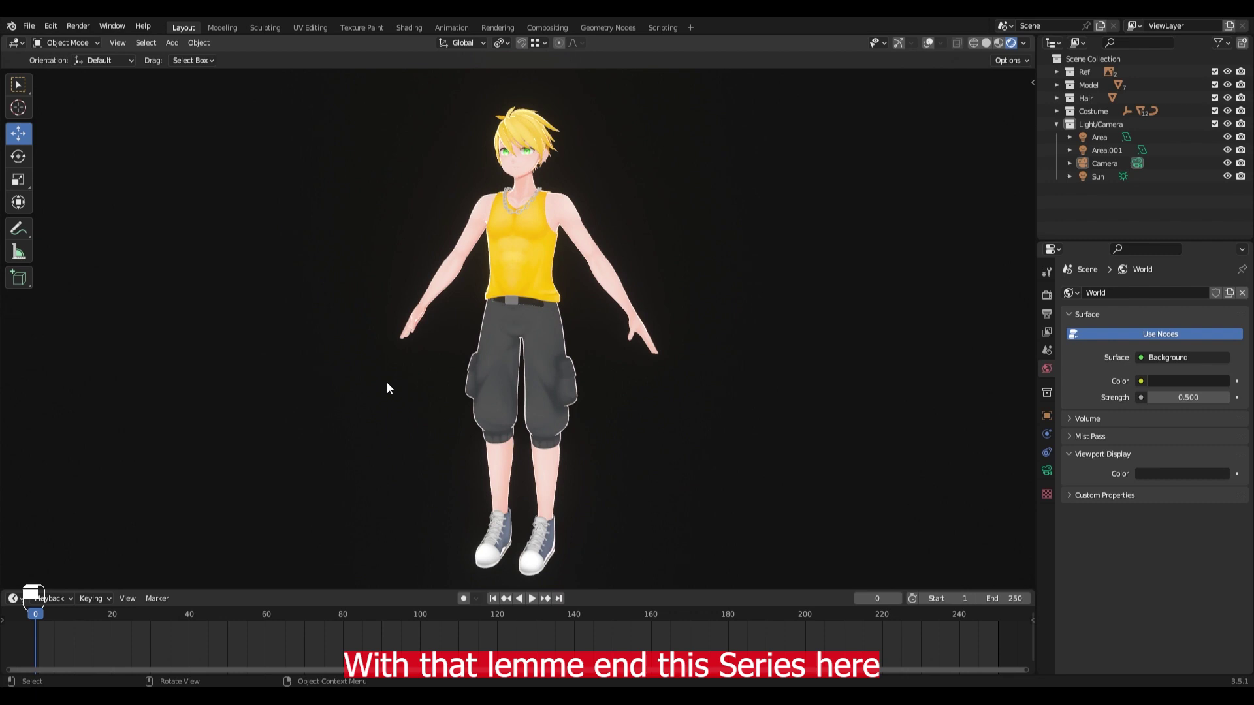
pyautogui.moveTo(410, 389); pyautogui.dragTo(438, 407)
pyautogui.press('KP_1')
pyautogui.press('KP_5')
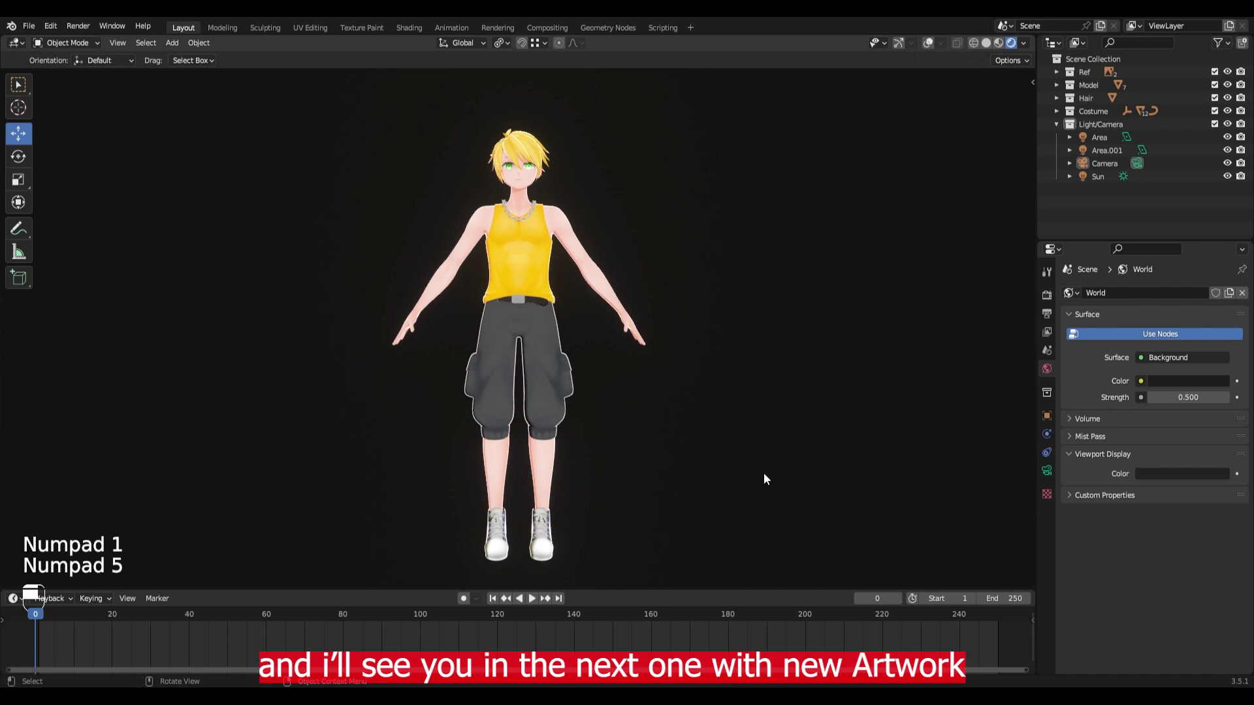